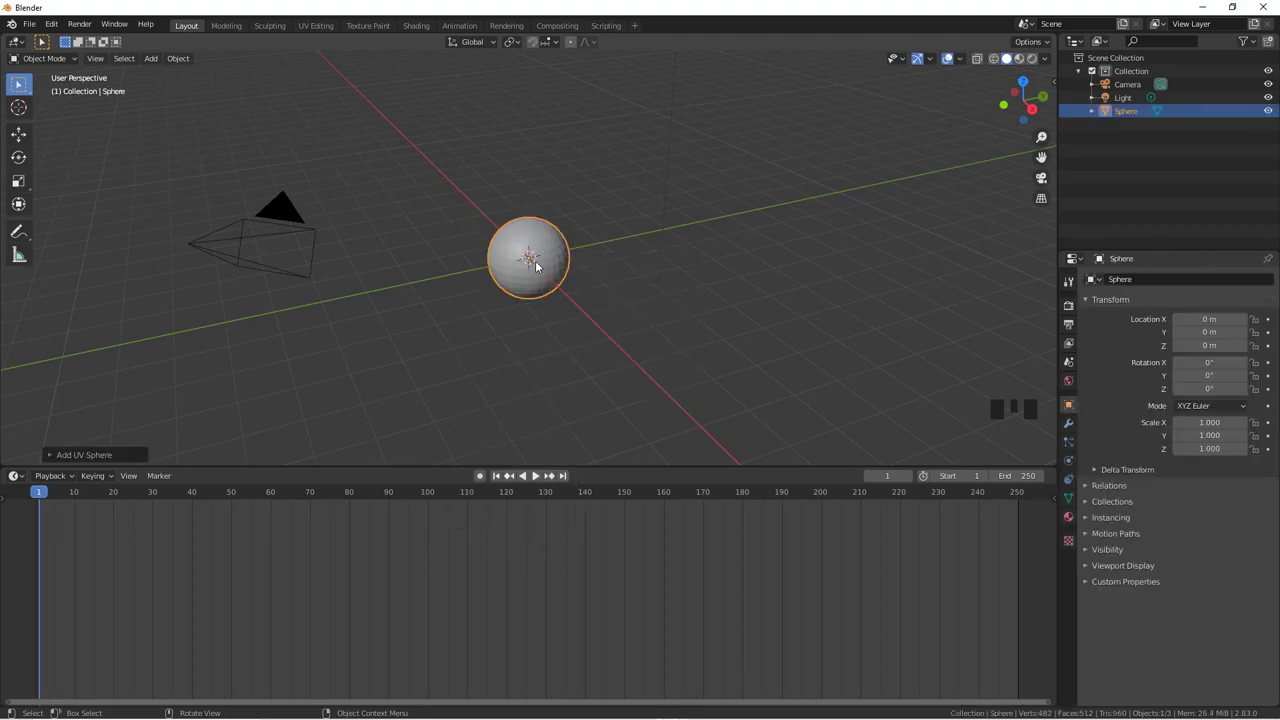
# Slide the sphere along X to −16.778 m and insert a Location keyframe at frame 1.
pyautogui.press('g')
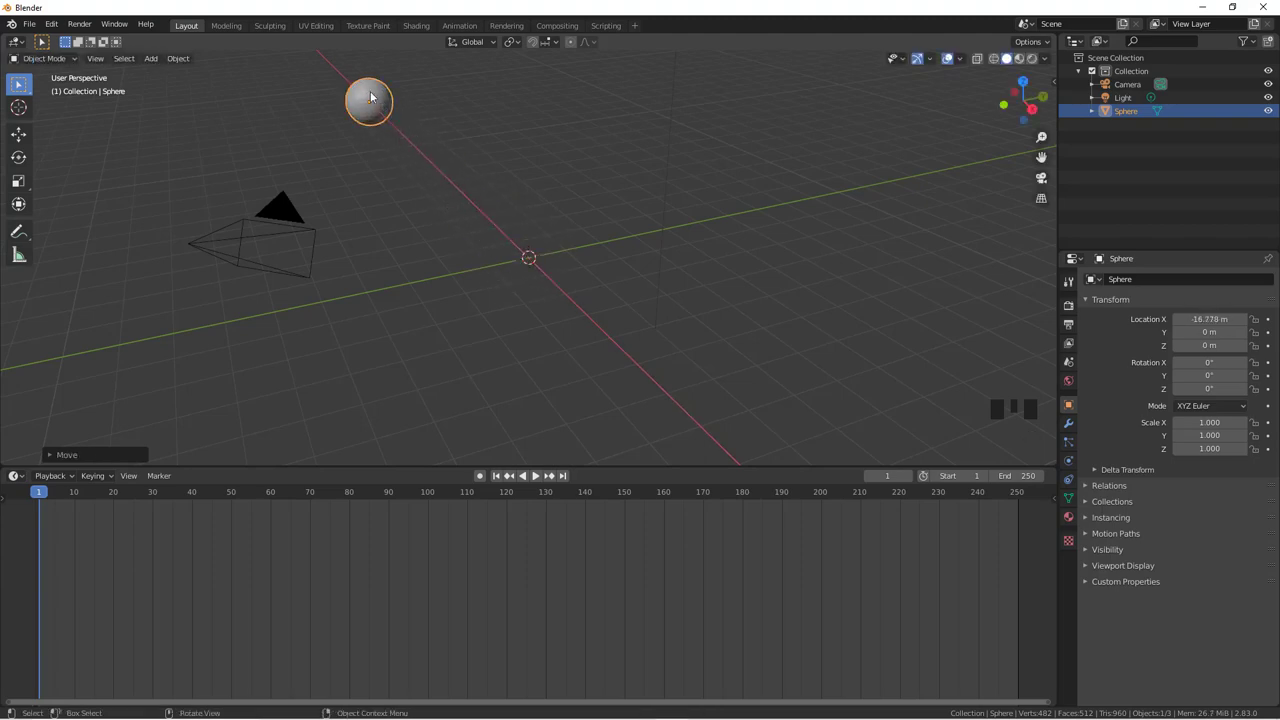
pyautogui.press('i')
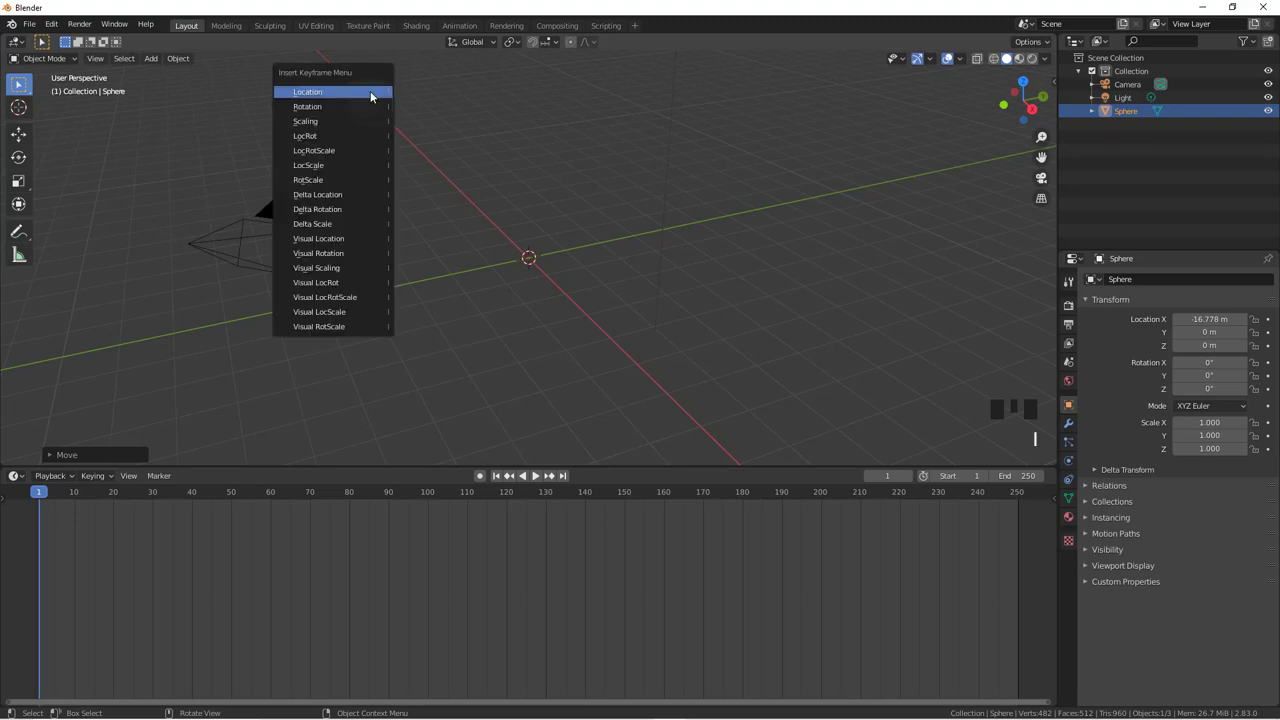
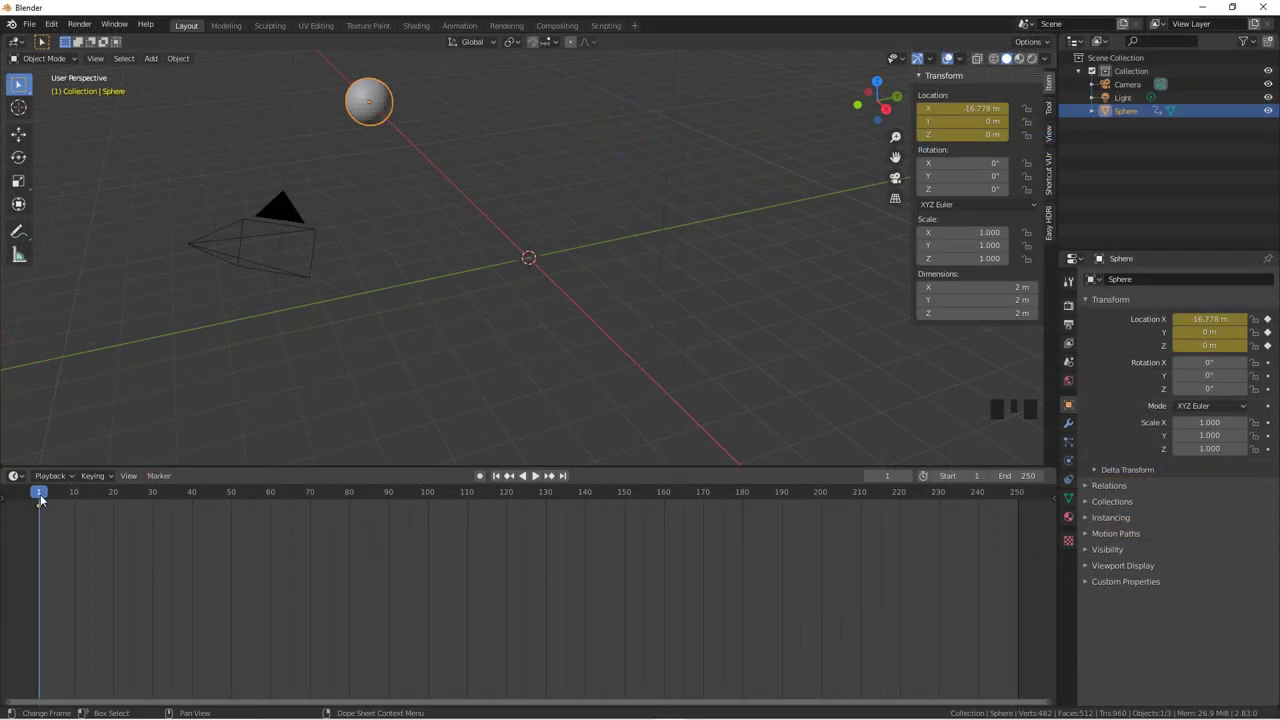
# At frame 30 move the sphere to X −0.5975 m, key its location, and scrub back to check.
pyautogui.moveTo(42, 495); pyautogui.dragTo(545, 280)
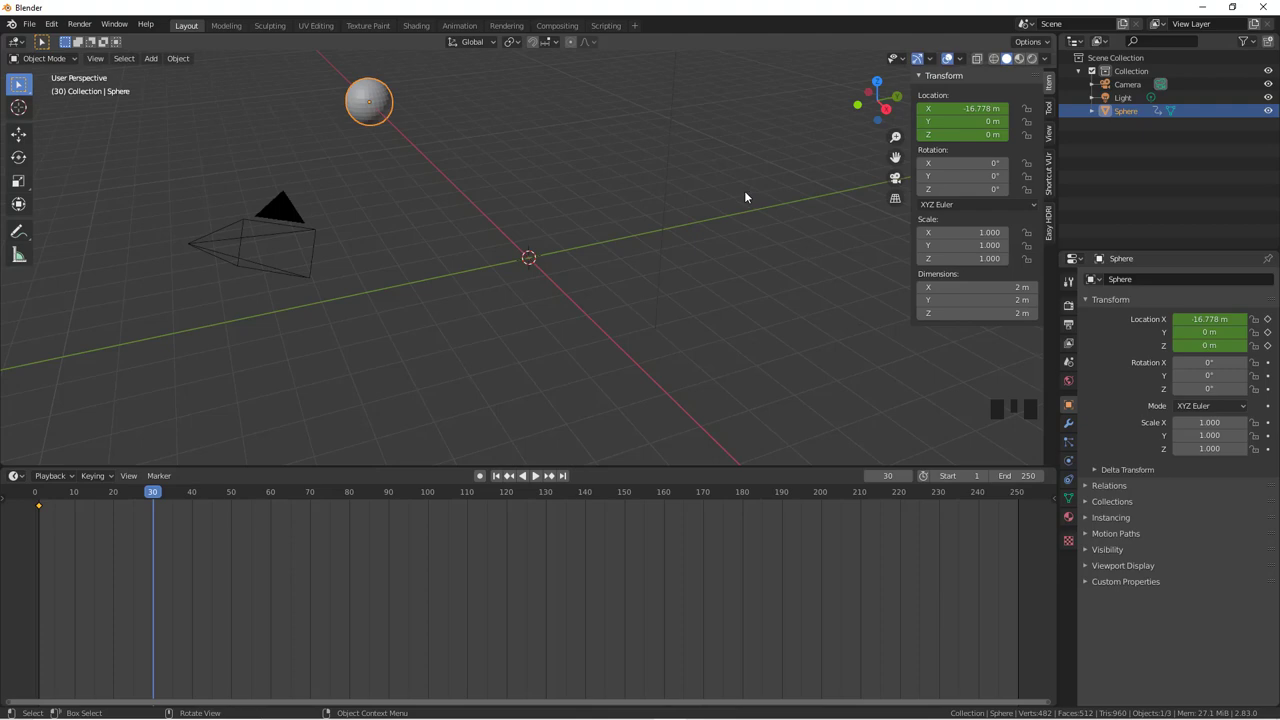
pyautogui.press('g')
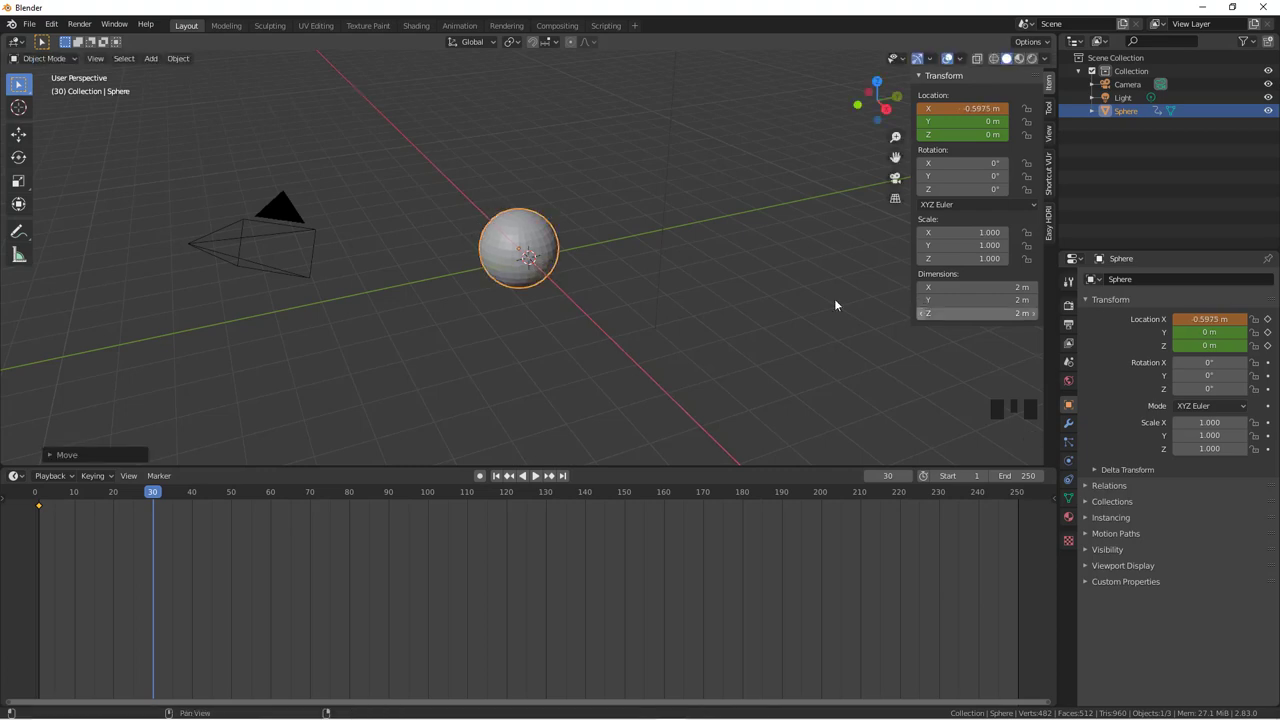
pyautogui.press('i')
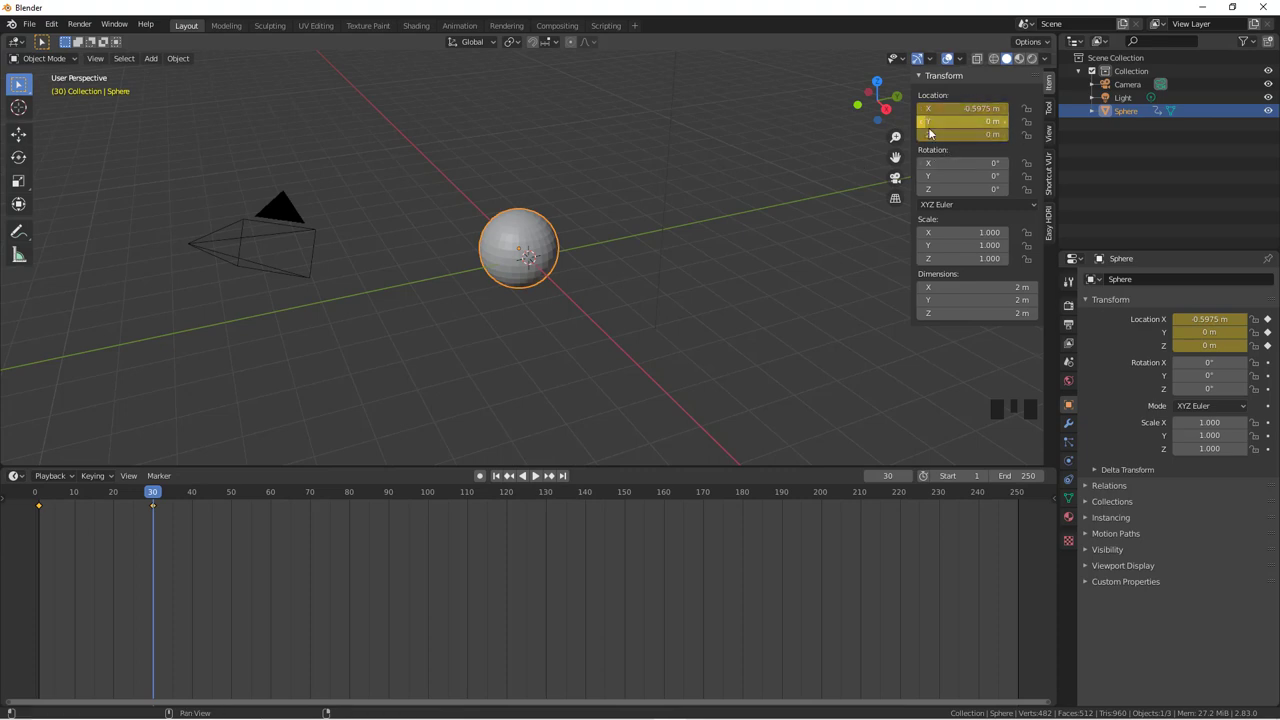
pyautogui.moveTo(159, 498); pyautogui.dragTo(47, 508)
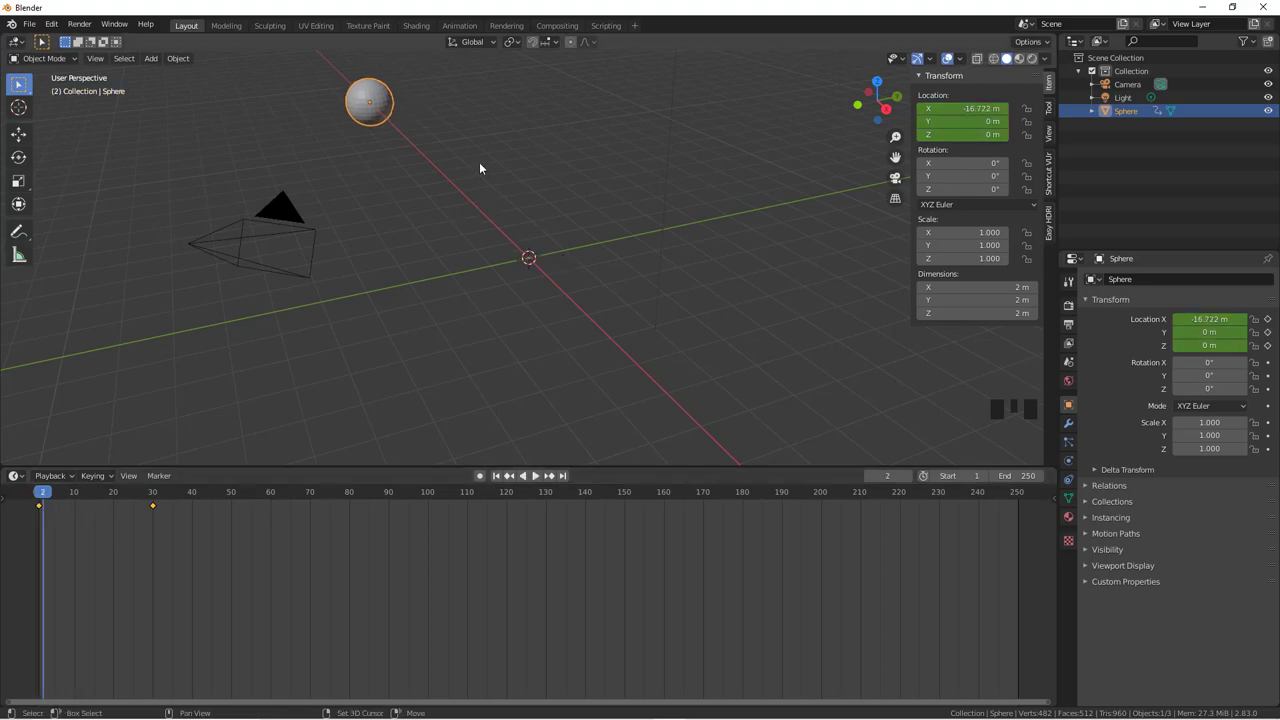
pyautogui.moveTo(496, 183); pyautogui.dragTo(53, 640)
pyautogui.click(53, 640)
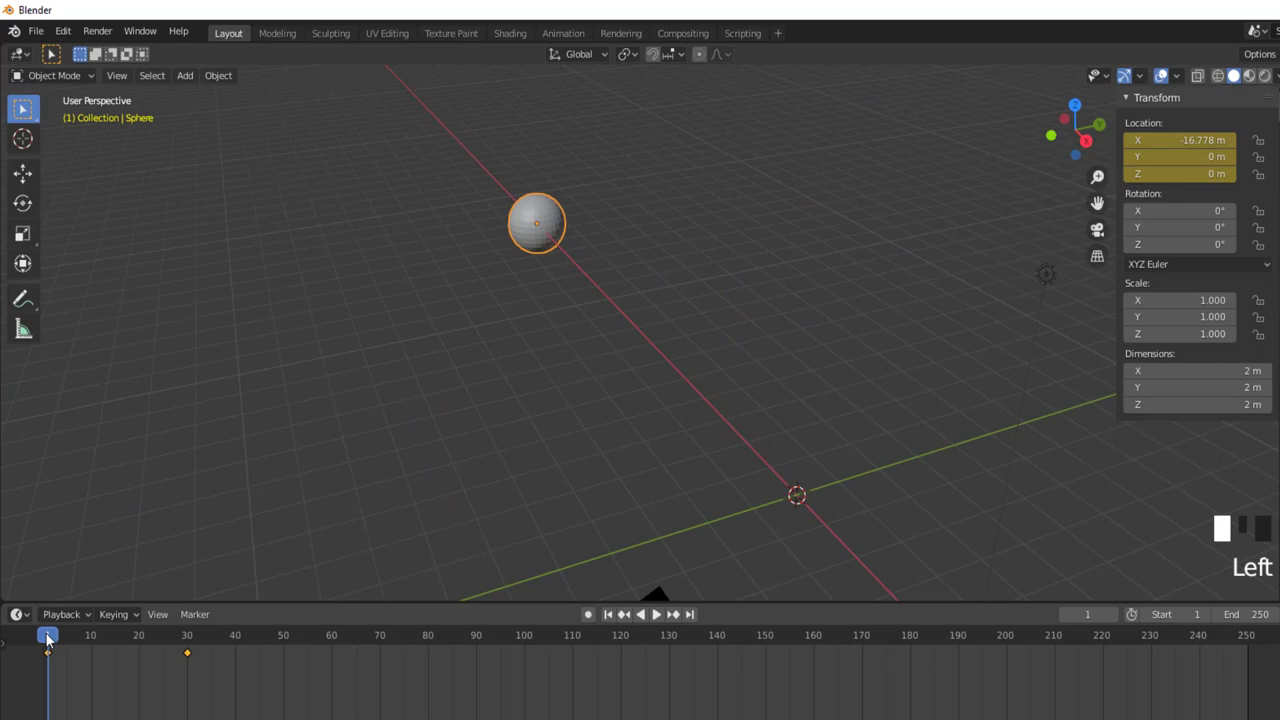
pyautogui.moveTo(54, 637); pyautogui.dragTo(585, 264)
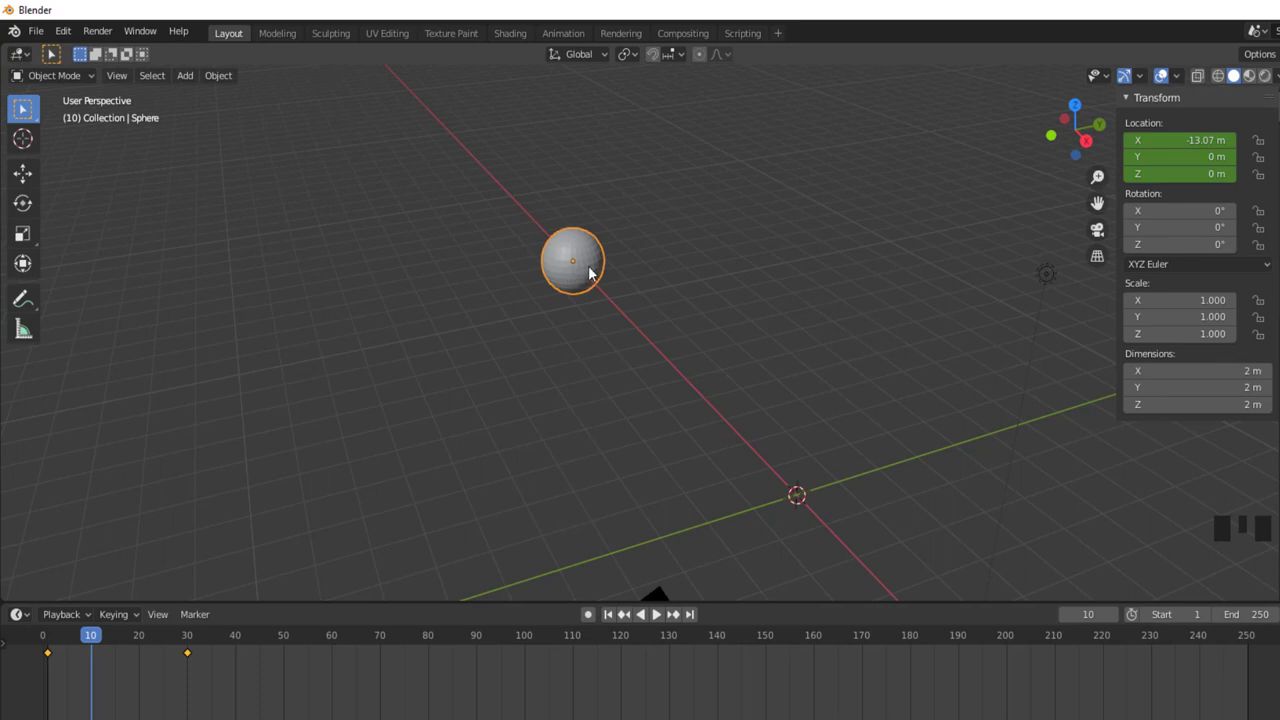
pyautogui.press('s')
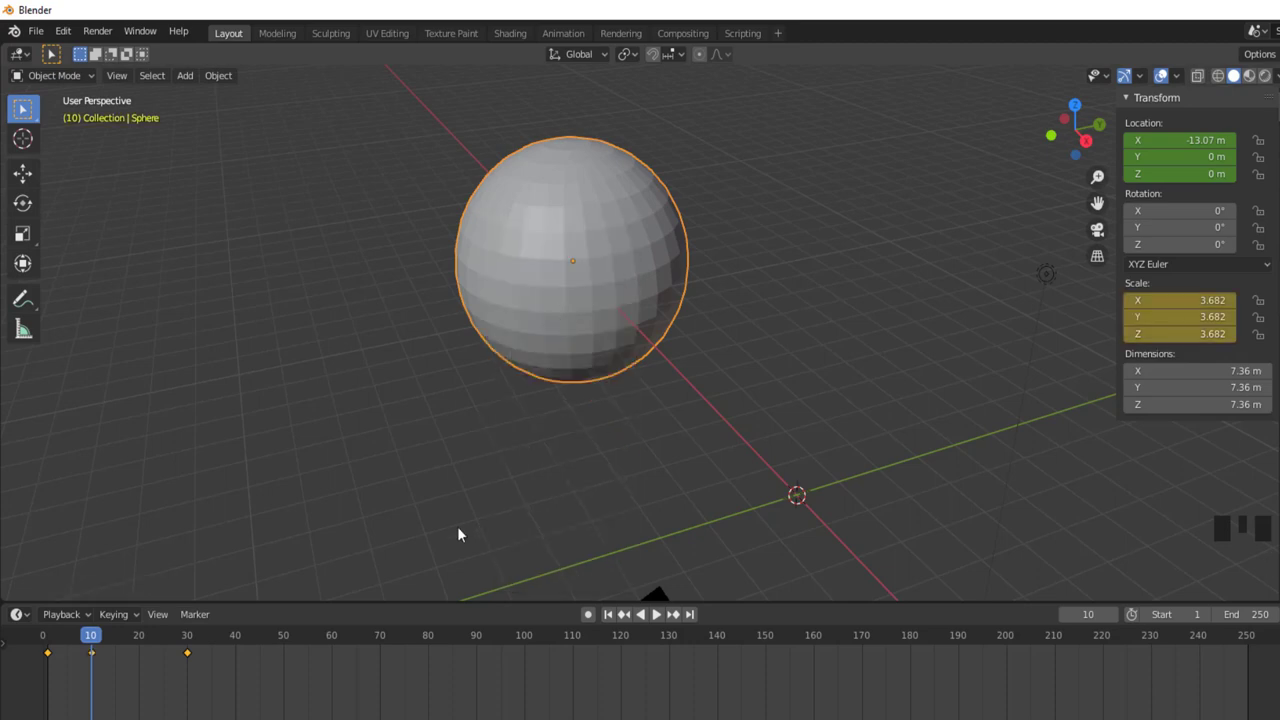
pyautogui.moveTo(89, 638); pyautogui.dragTo(658, 619)
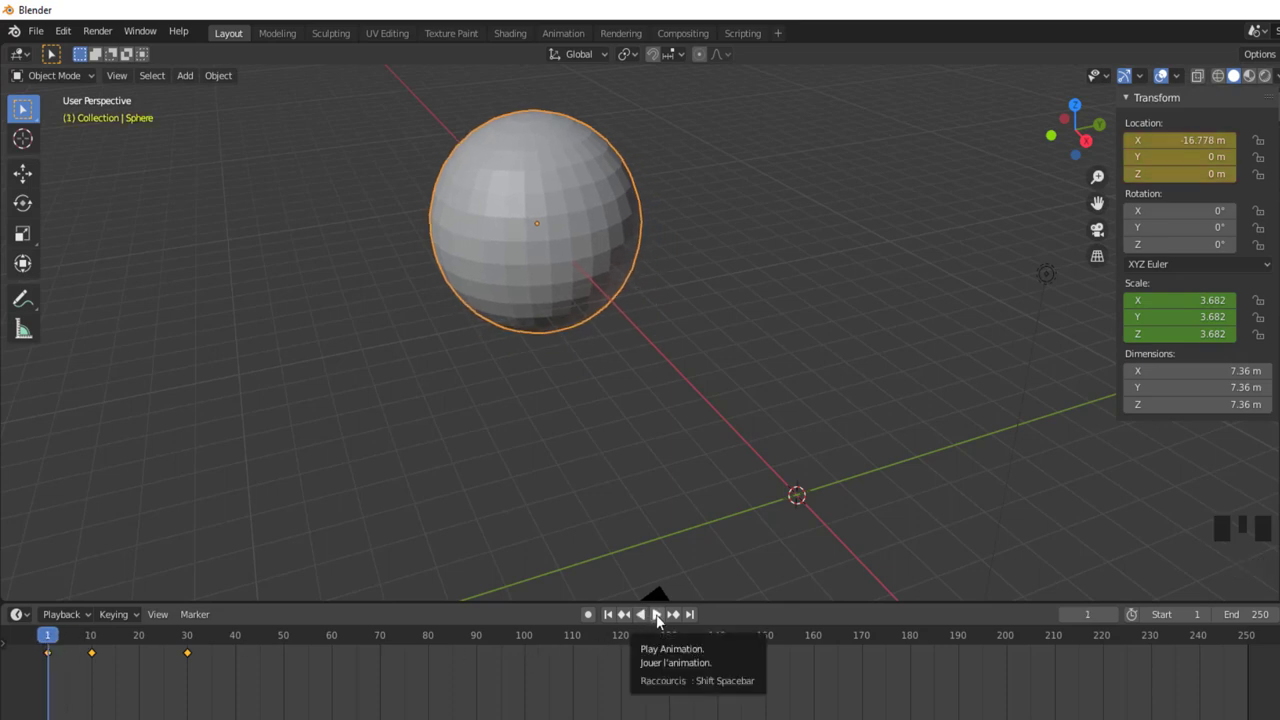
pyautogui.moveTo(661, 621); pyautogui.dragTo(575, 370)
pyautogui.press('ctrl+z')
pyautogui.press('ctrl+z')
pyautogui.press('ctrl+z')
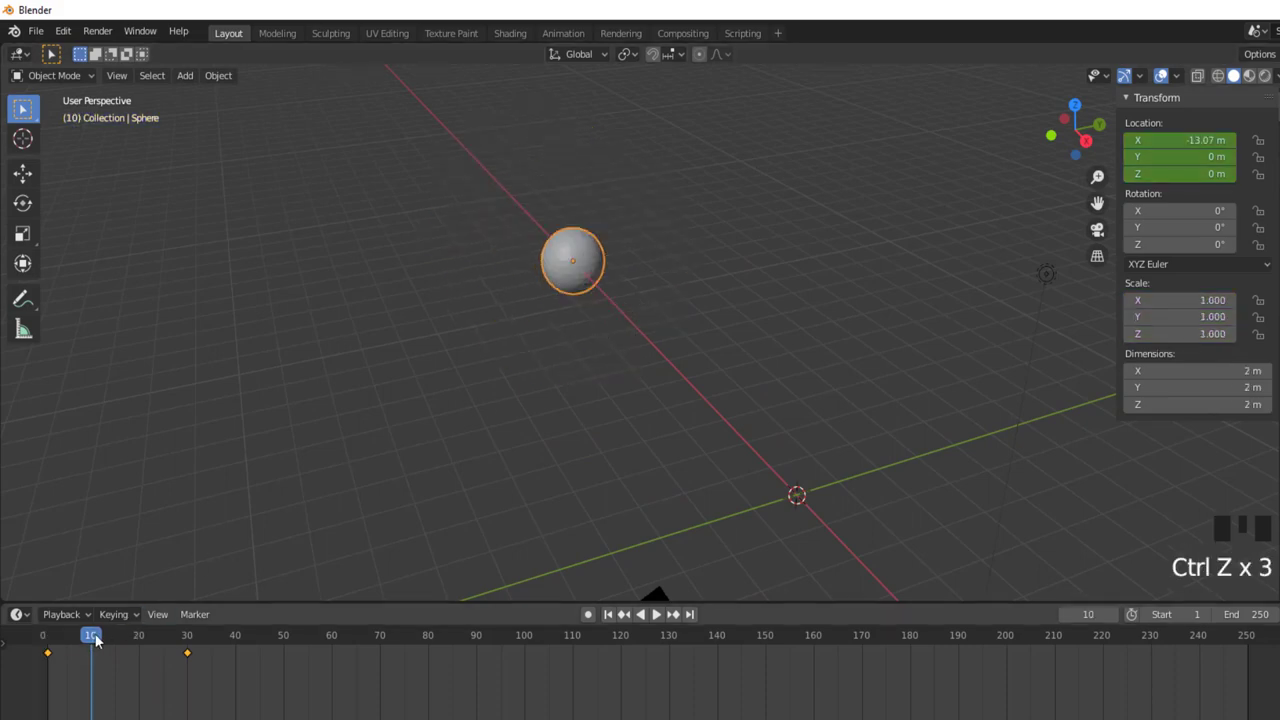
# Enlarge the sphere at frame 10 and key its scale.
pyautogui.moveTo(97, 637); pyautogui.dragTo(546, 221)
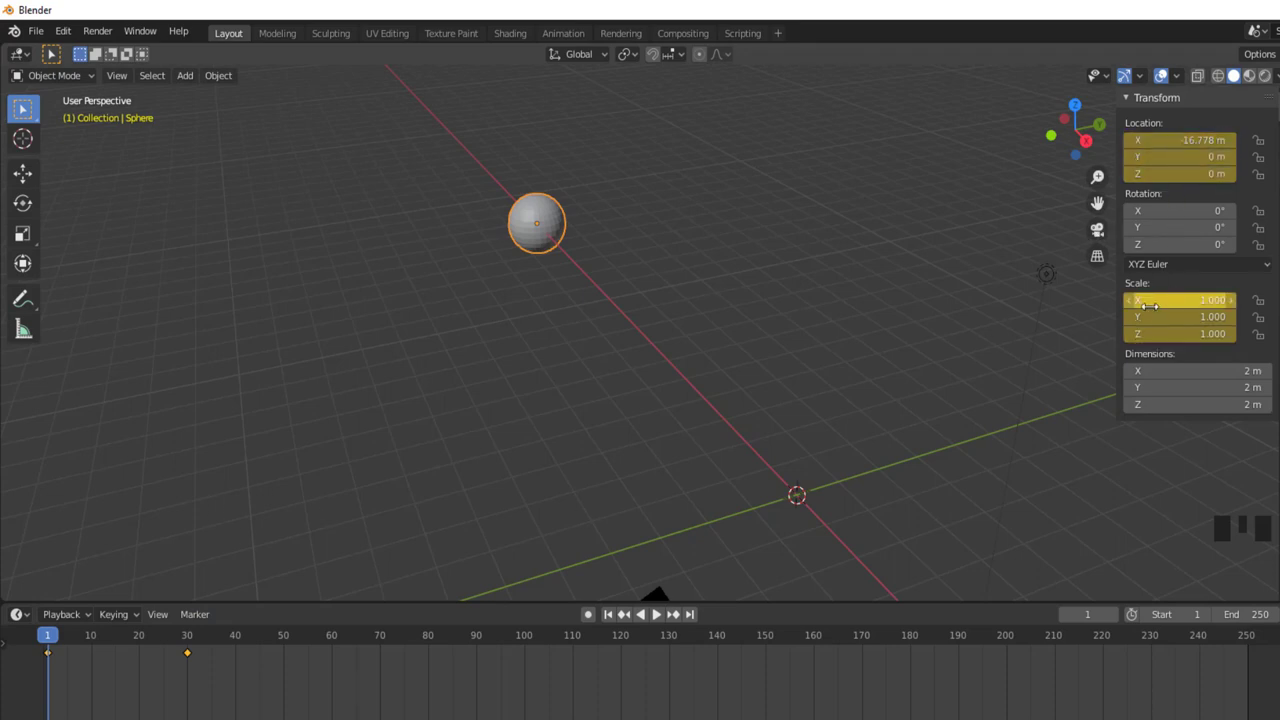
pyautogui.moveTo(51, 643); pyautogui.dragTo(575, 274)
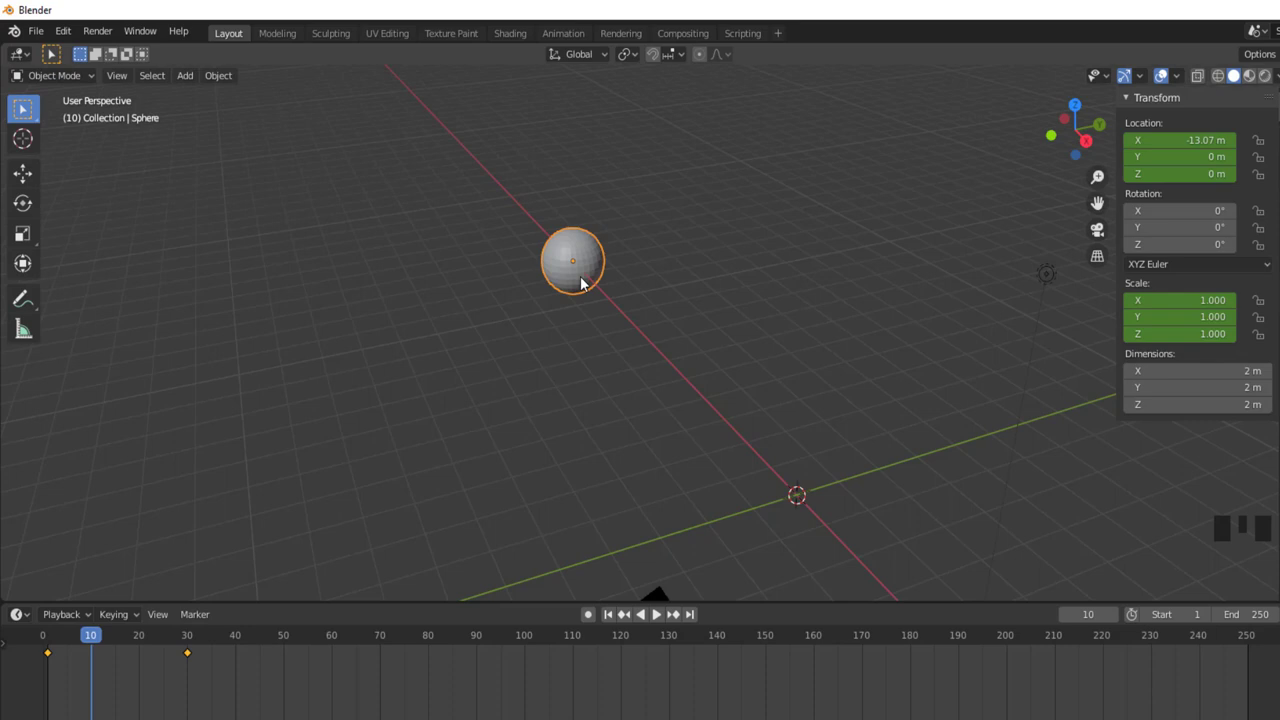
pyautogui.press('s')
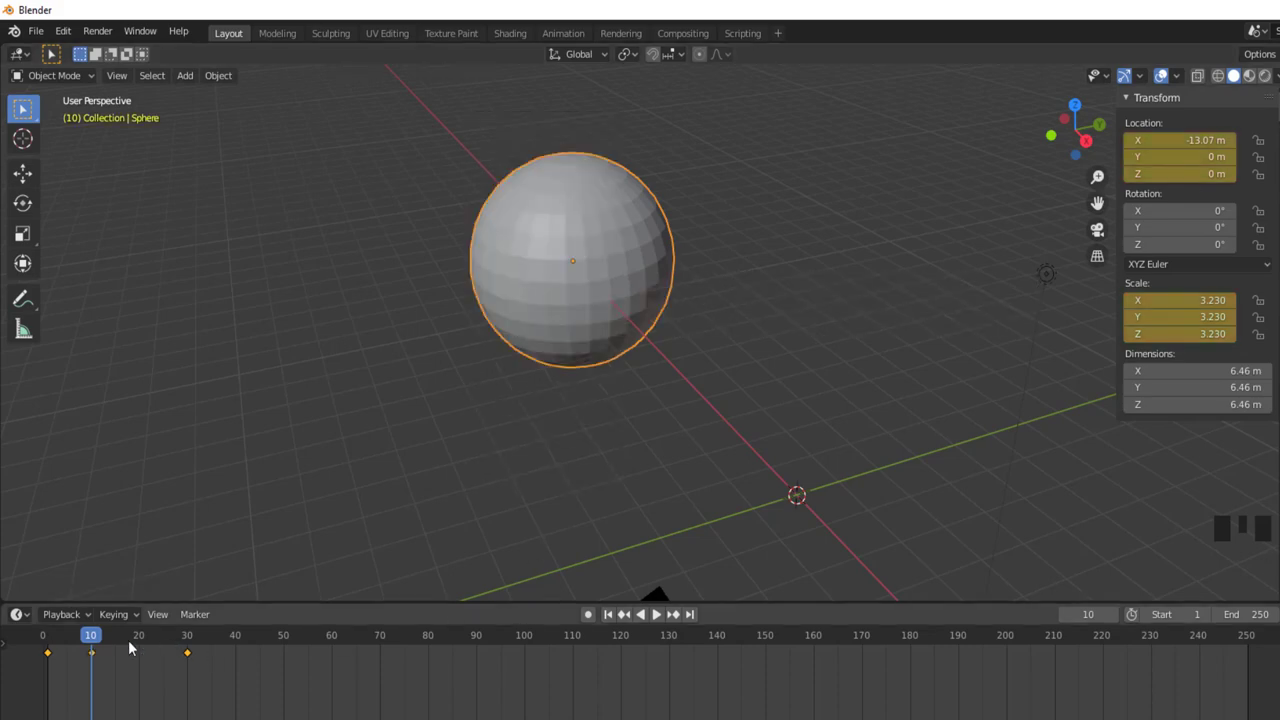
# Shrink the sphere back down at frame 30, keyframe it, and return to frame 1.
pyautogui.moveTo(95, 636); pyautogui.dragTo(954, 482)
pyautogui.press('s')
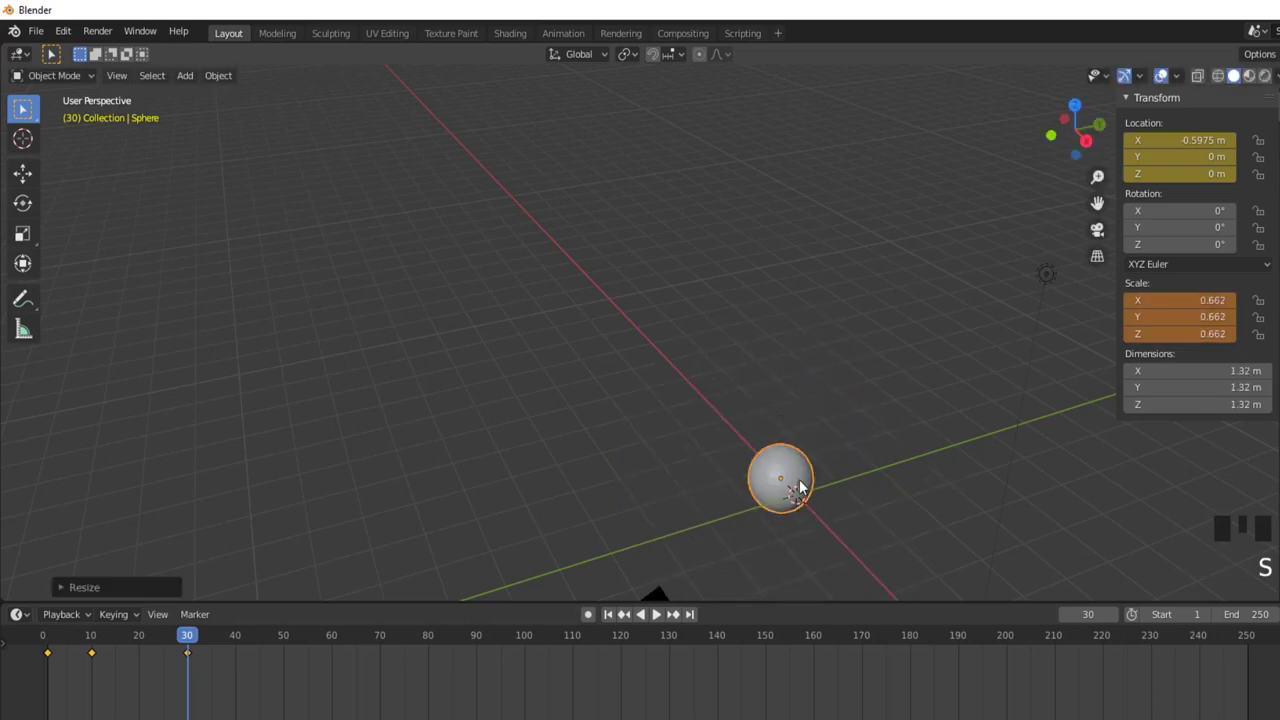
pyautogui.press('i')
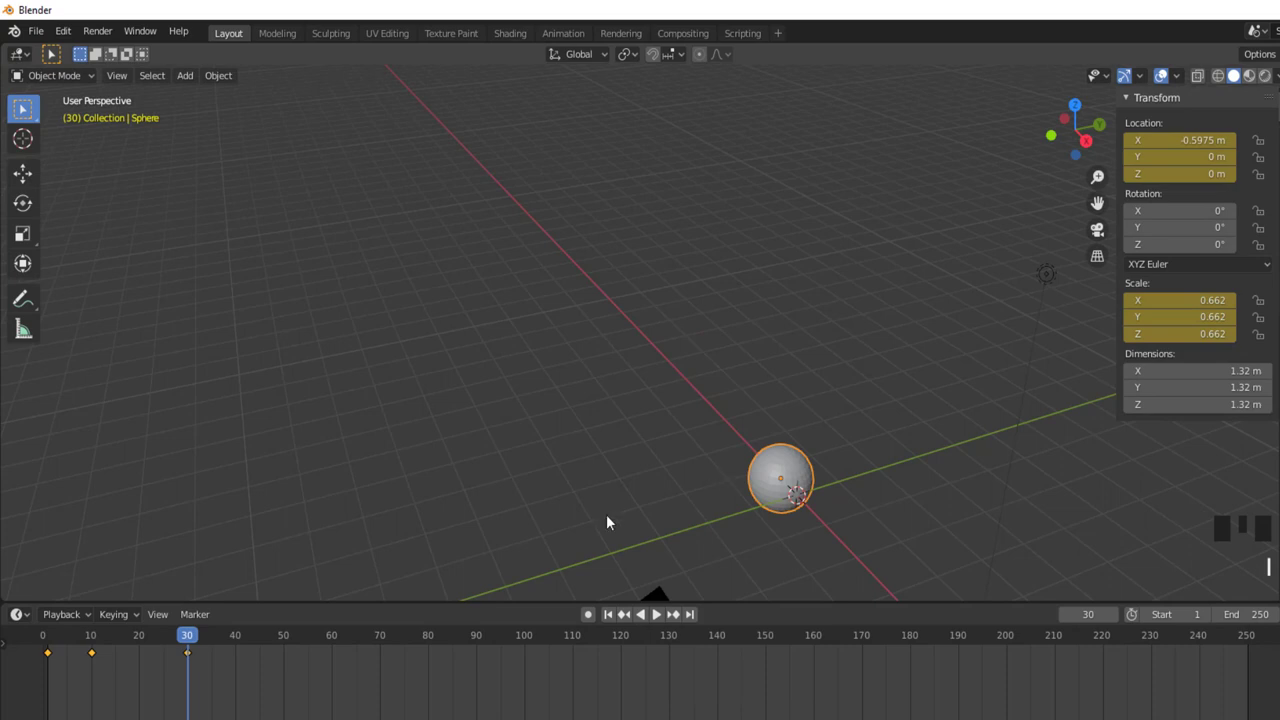
pyautogui.moveTo(613, 621); pyautogui.dragTo(789, 461)
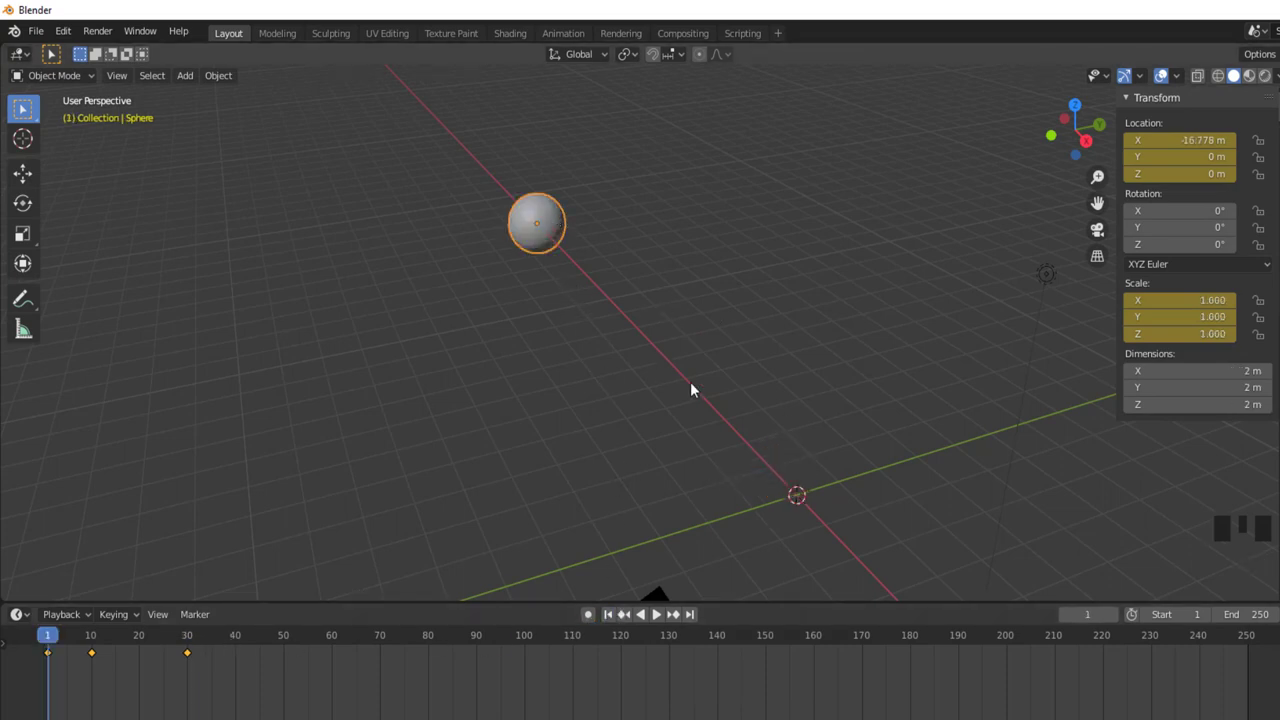
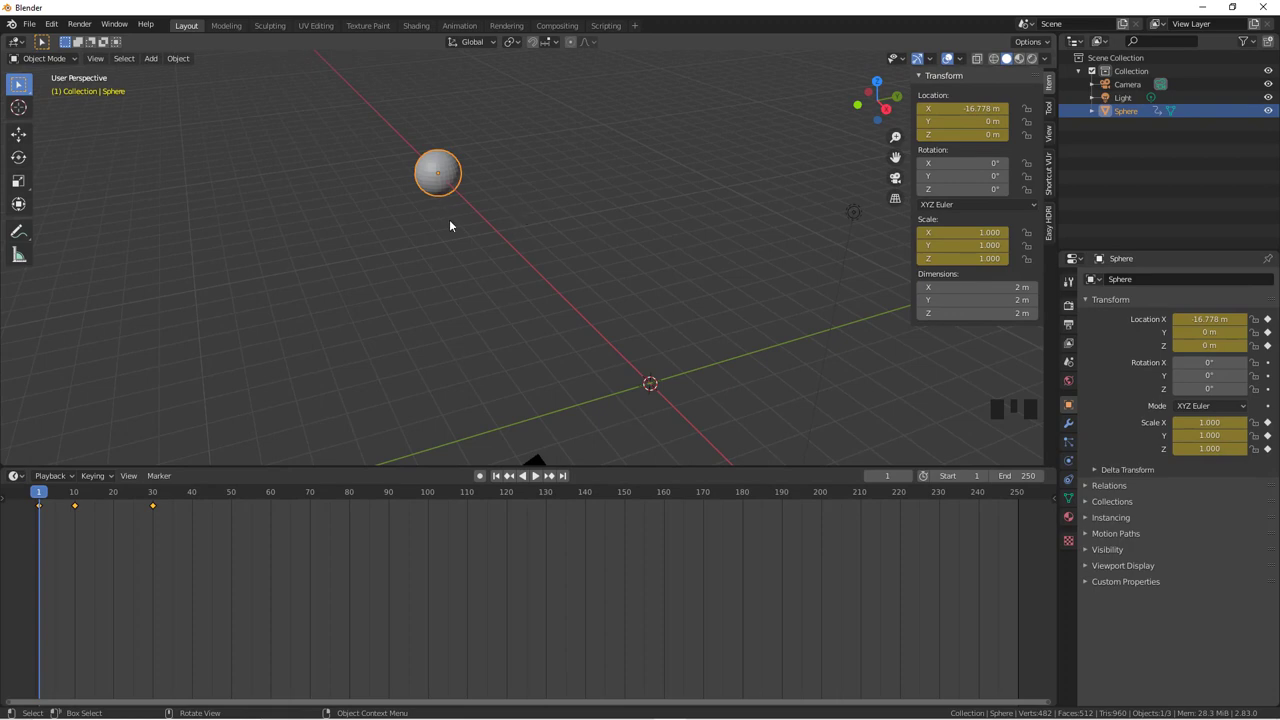
# Add a Mesh > Cube at the world origin next to the sphere.
pyautogui.moveTo(543, 480); pyautogui.dragTo(382, 307)
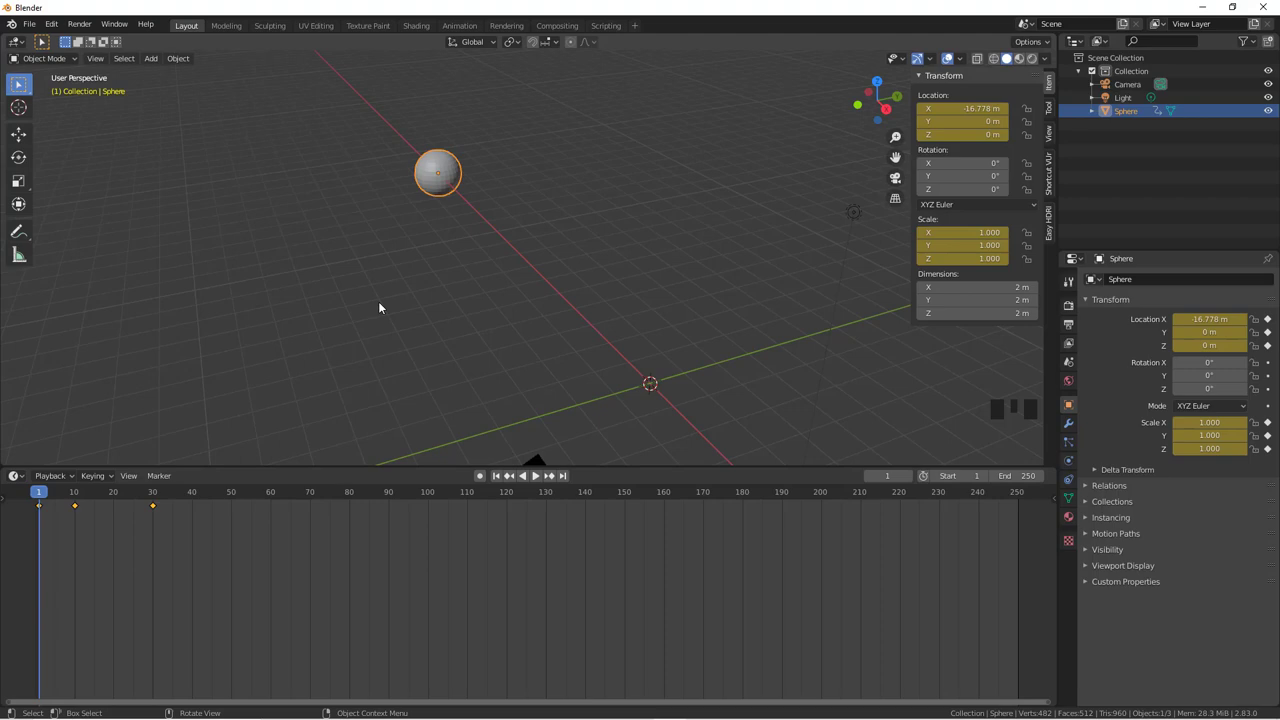
pyautogui.press('shift+a')
pyautogui.press('shift+a')
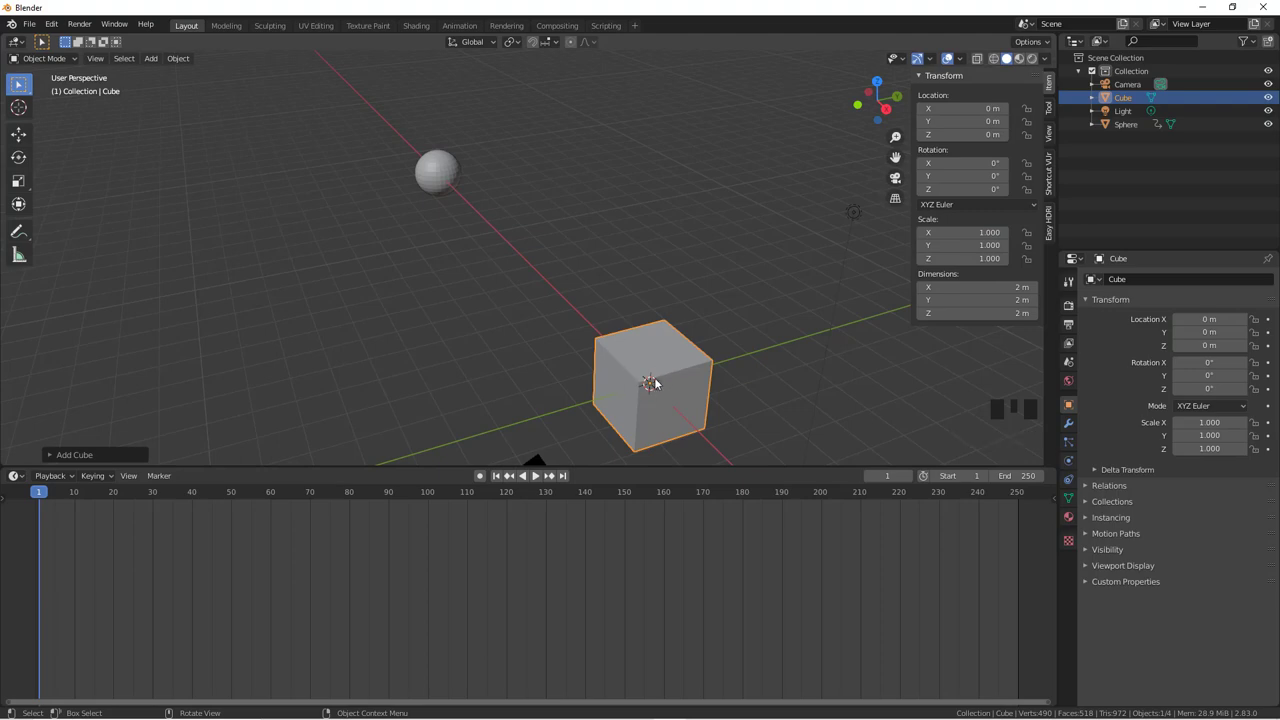
# Move the cube to X −23.202 m and insert a LocRot keyframe at frame 1.
pyautogui.press('g')
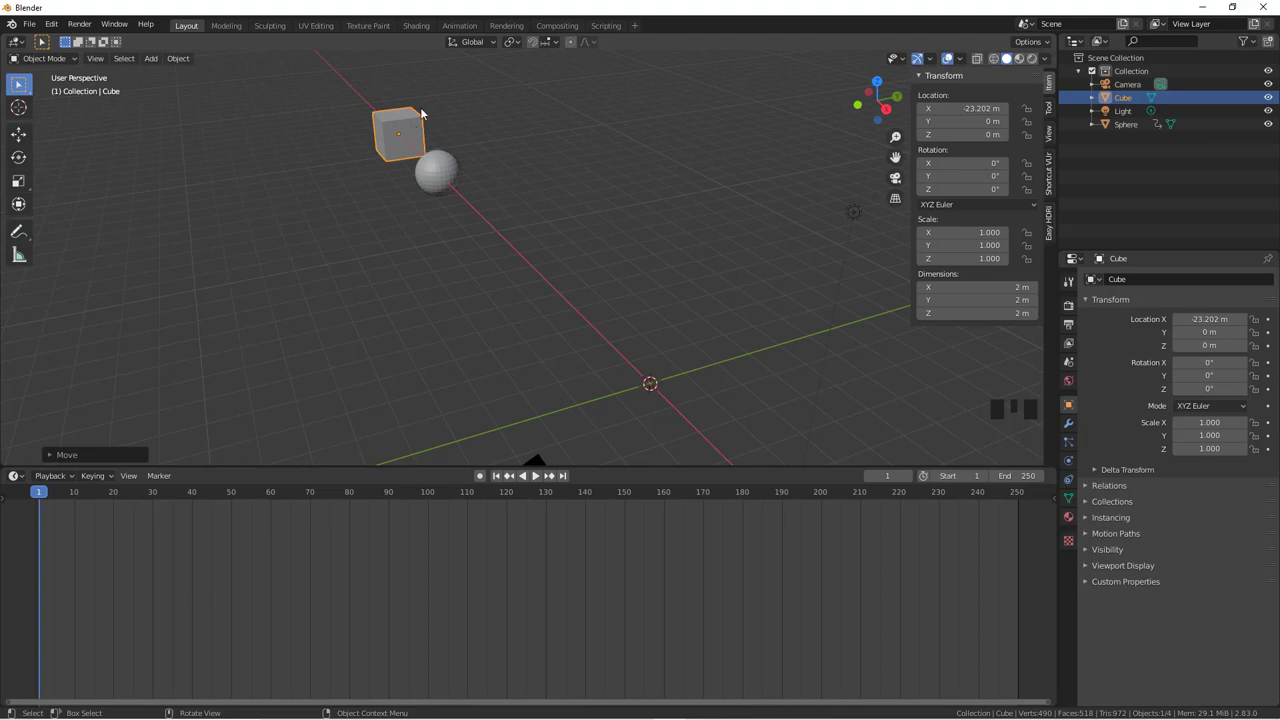
pyautogui.click(438, 174)
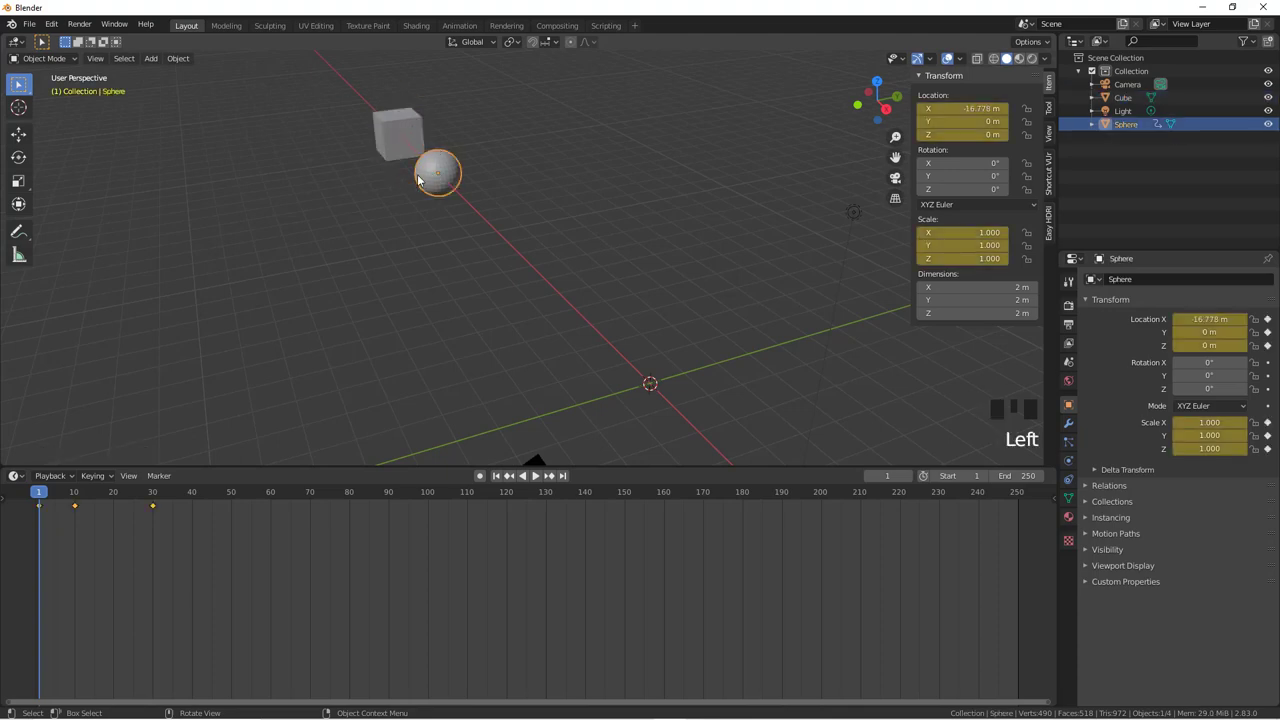
pyautogui.click(398, 126)
pyautogui.press('ctrl+z')
pyautogui.click(518, 166)
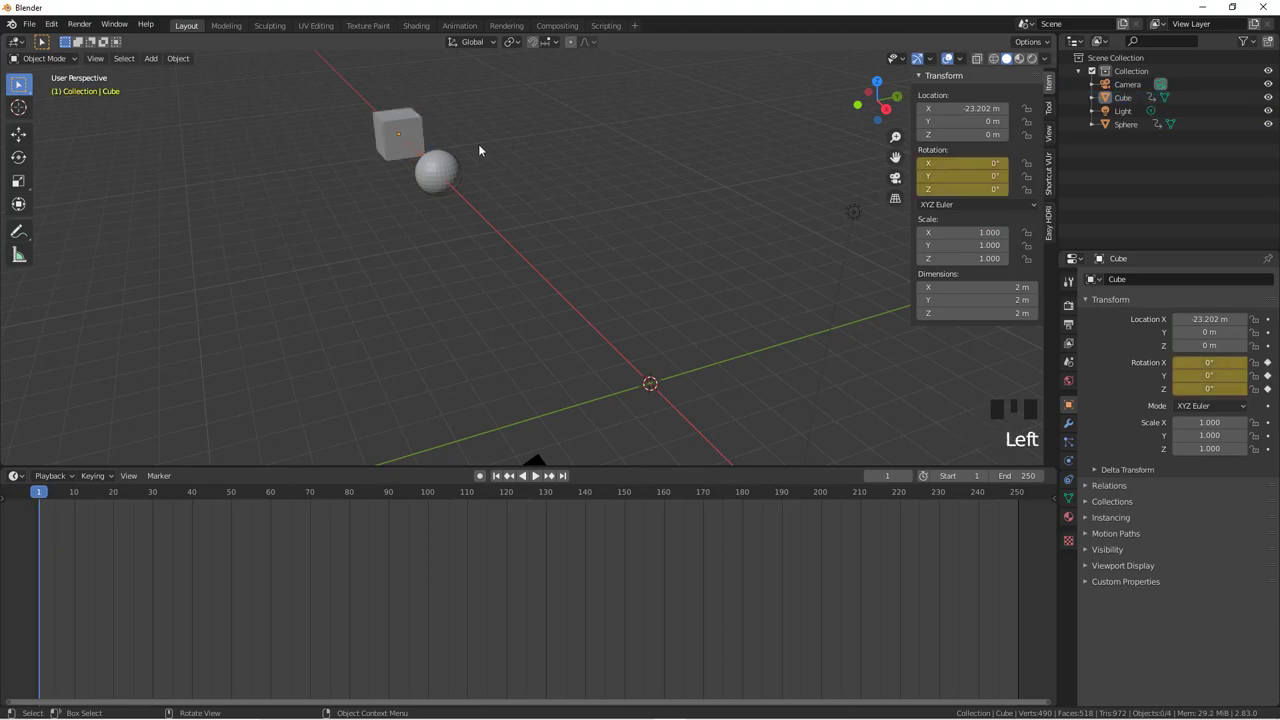
# Reselect the cube and move the playhead to frame 60.
pyautogui.click(417, 126)
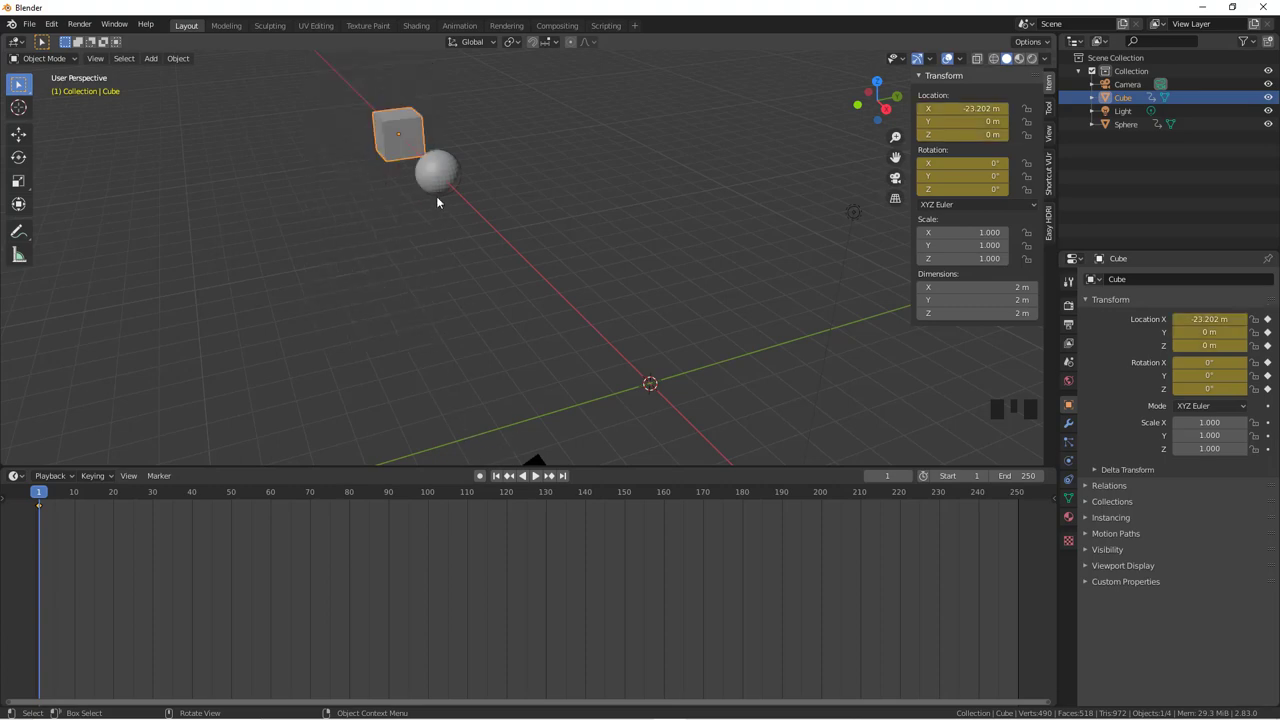
pyautogui.moveTo(44, 499); pyautogui.dragTo(277, 496)
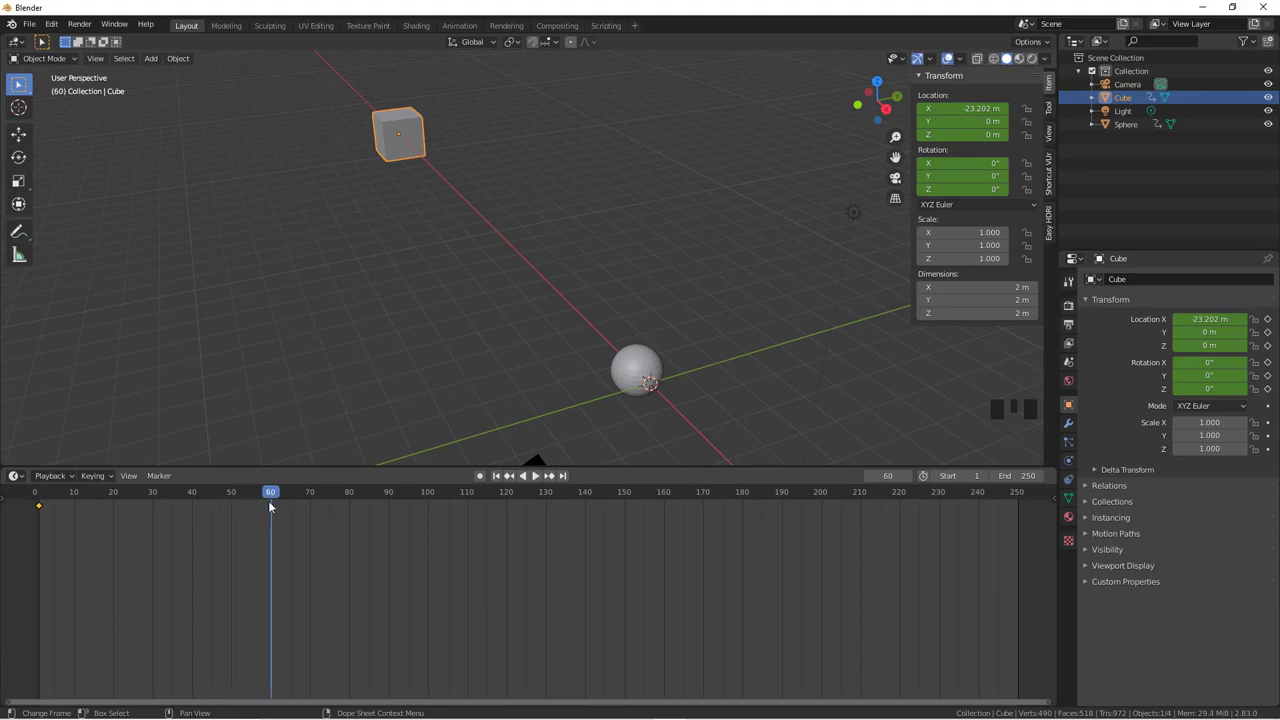
# At frame 60 move the cube to X 1.5383 m, tilt it, key LocRot, and return to frame 1.
pyautogui.click(414, 129)
pyautogui.press('g')
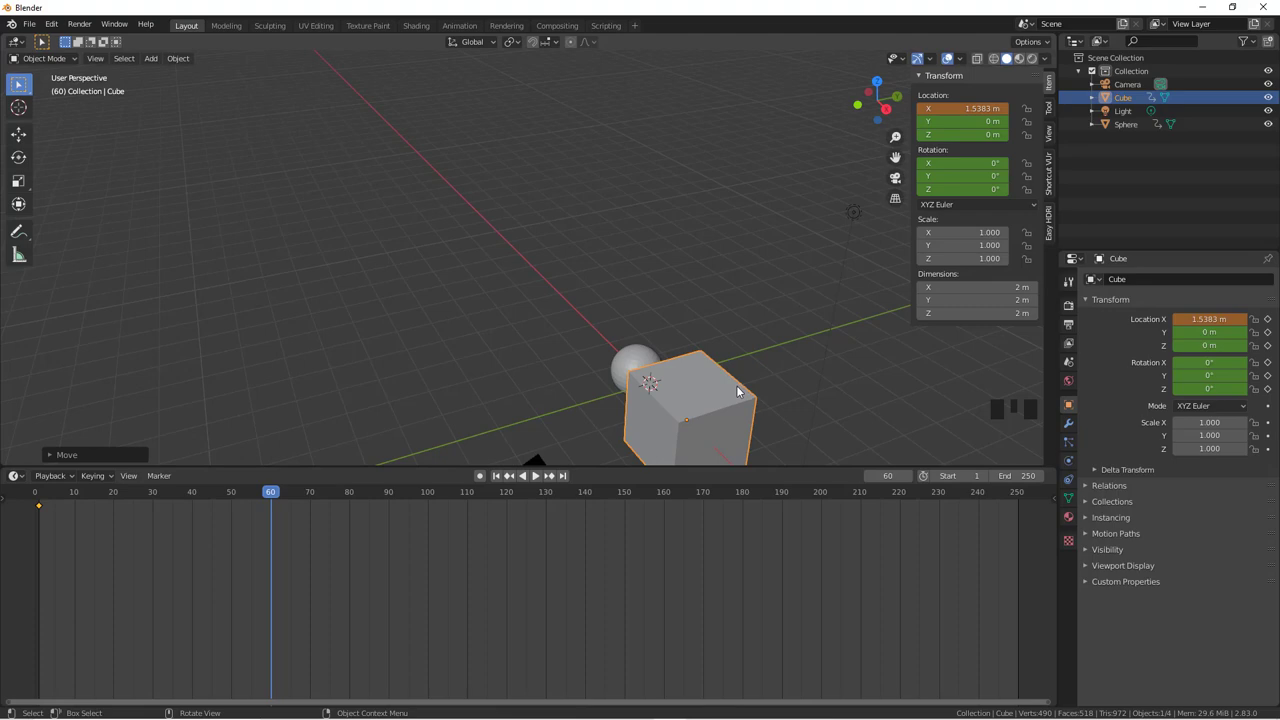
pyautogui.press('r')
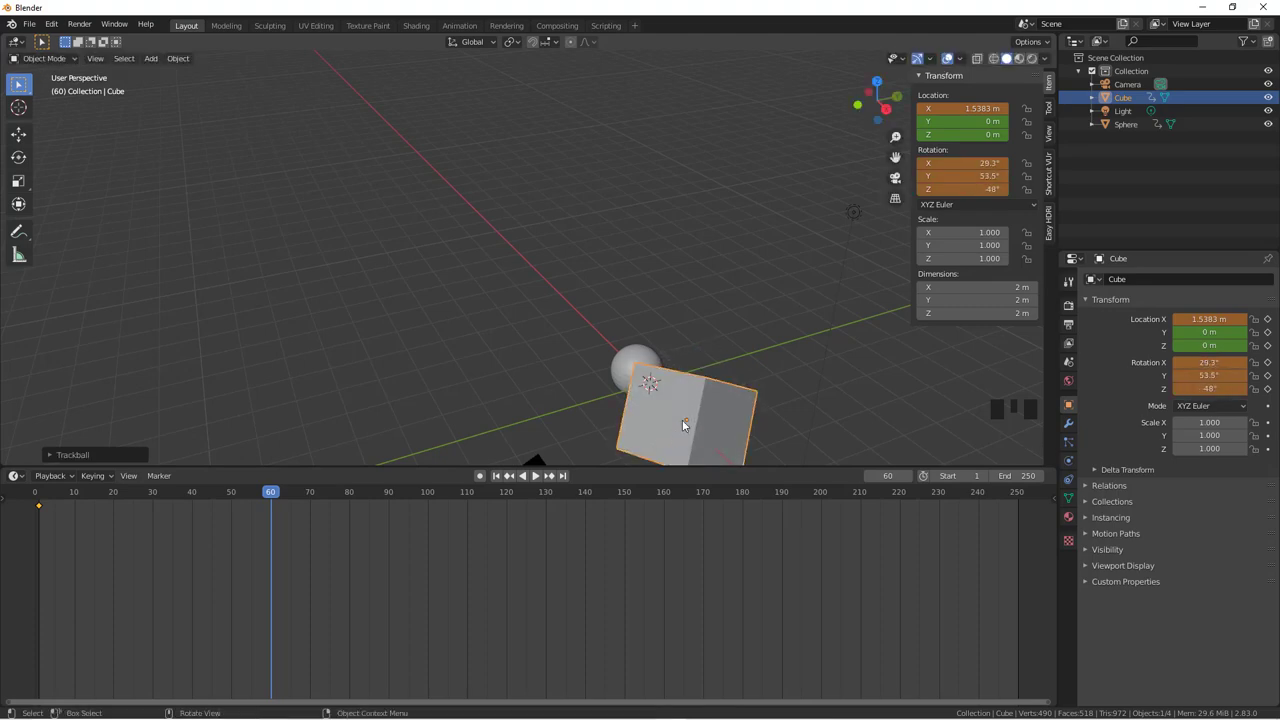
pyautogui.press('i')
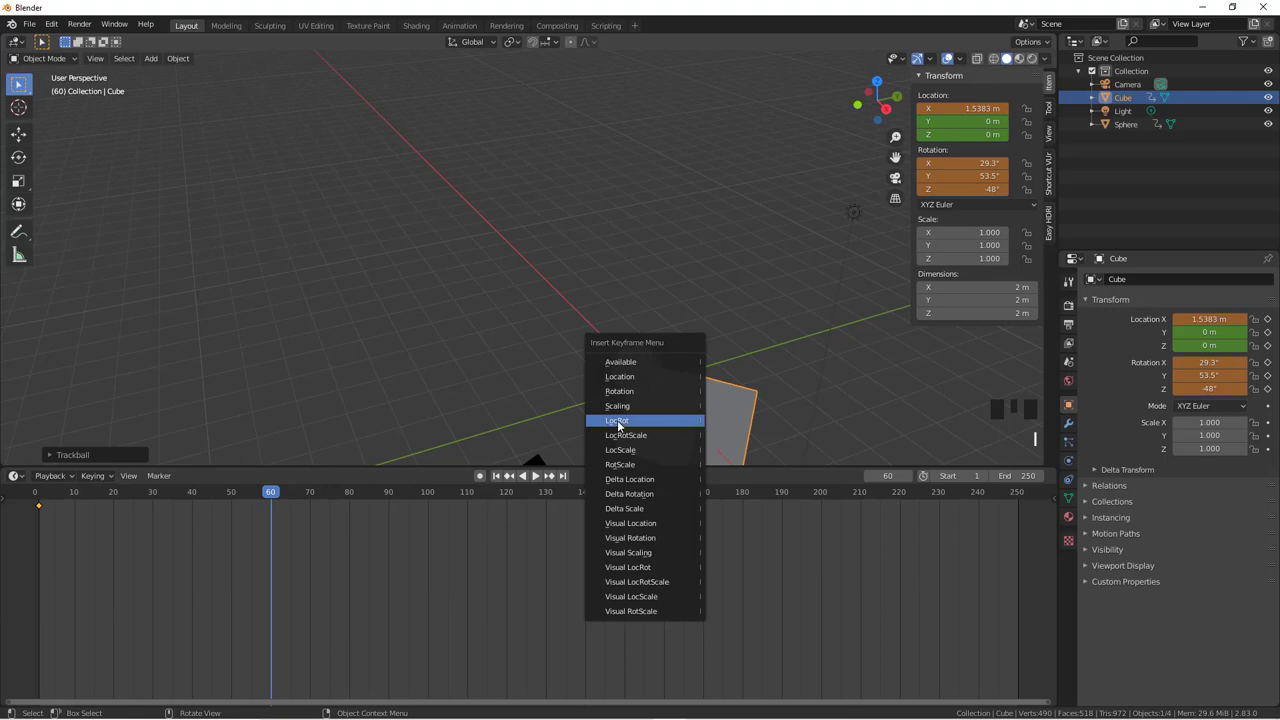
pyautogui.press('i')
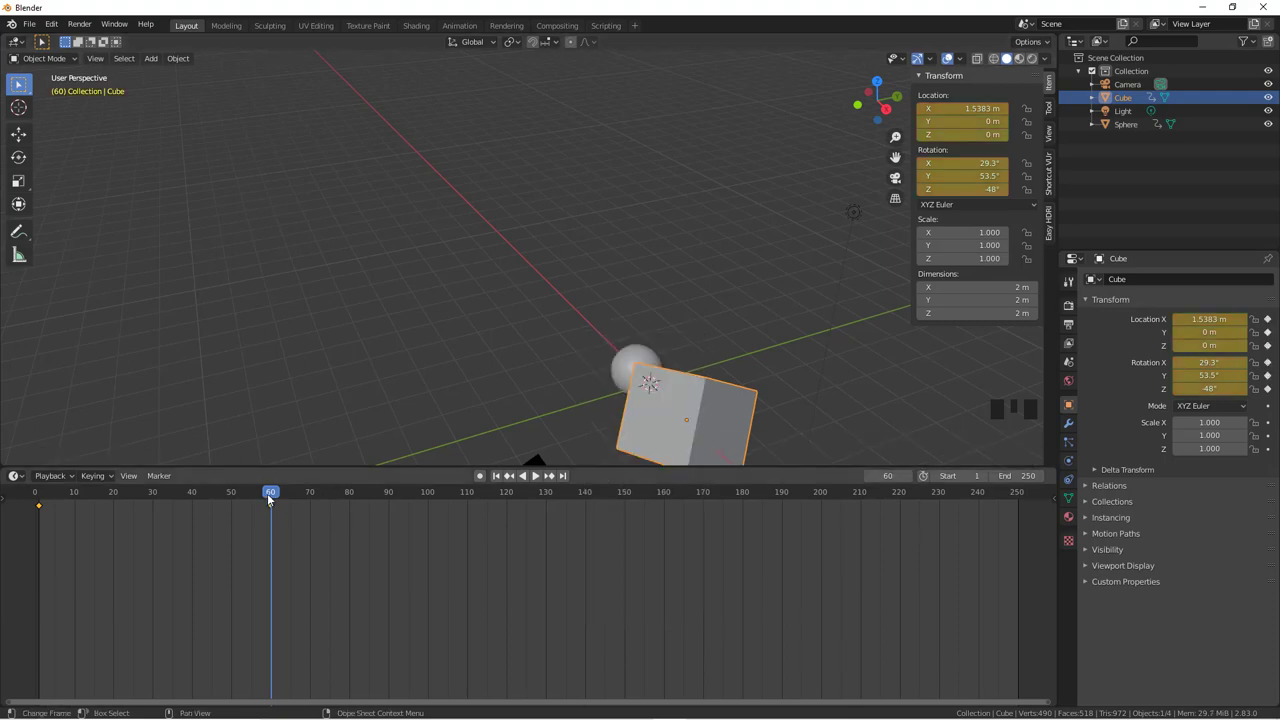
pyautogui.moveTo(274, 496); pyautogui.dragTo(438, 190)
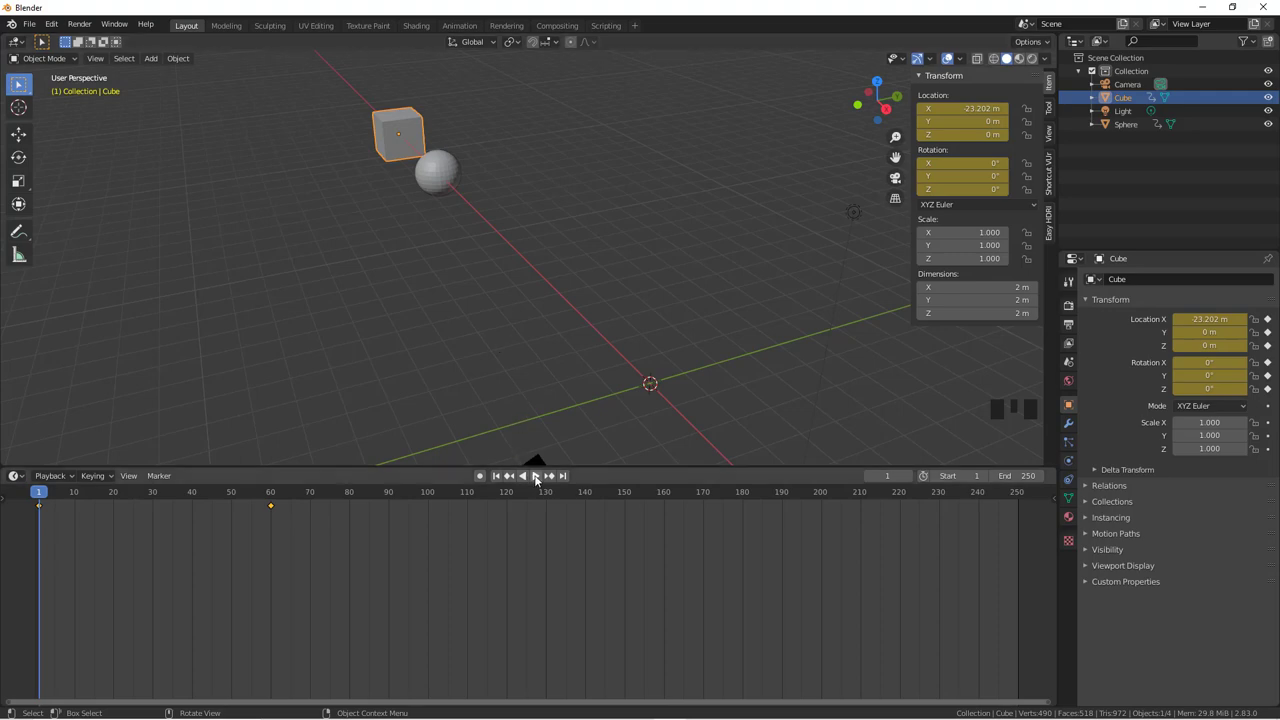
# Hide the sphere with H and scrub to frame 46 with the cube reselected.
pyautogui.moveTo(538, 480); pyautogui.dragTo(644, 365)
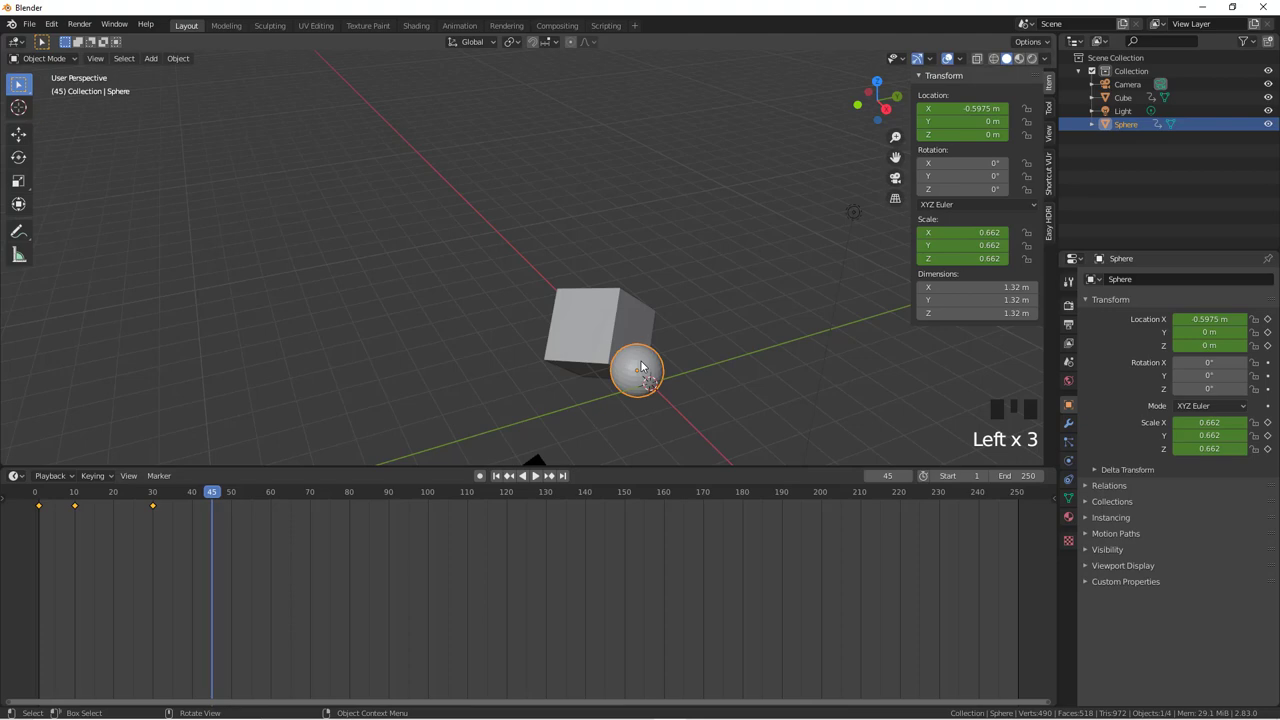
pyautogui.press('h')
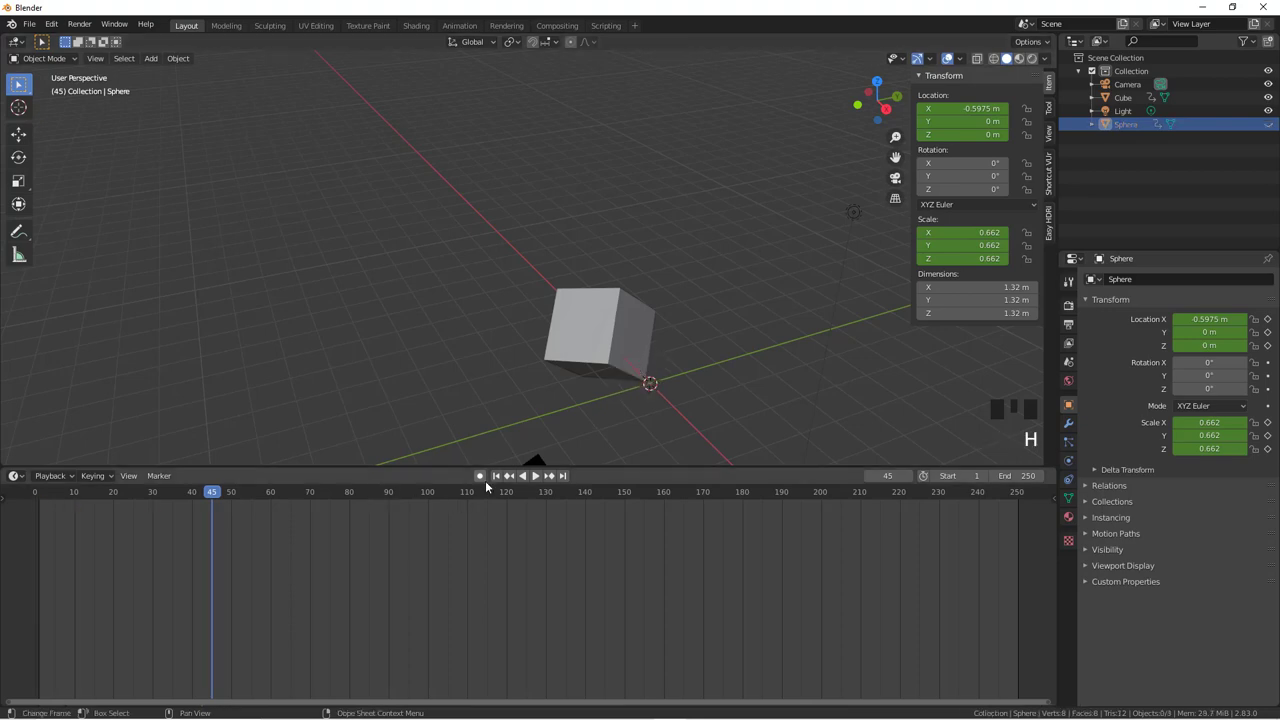
pyautogui.moveTo(503, 479); pyautogui.dragTo(606, 346)
pyautogui.click(620, 358)
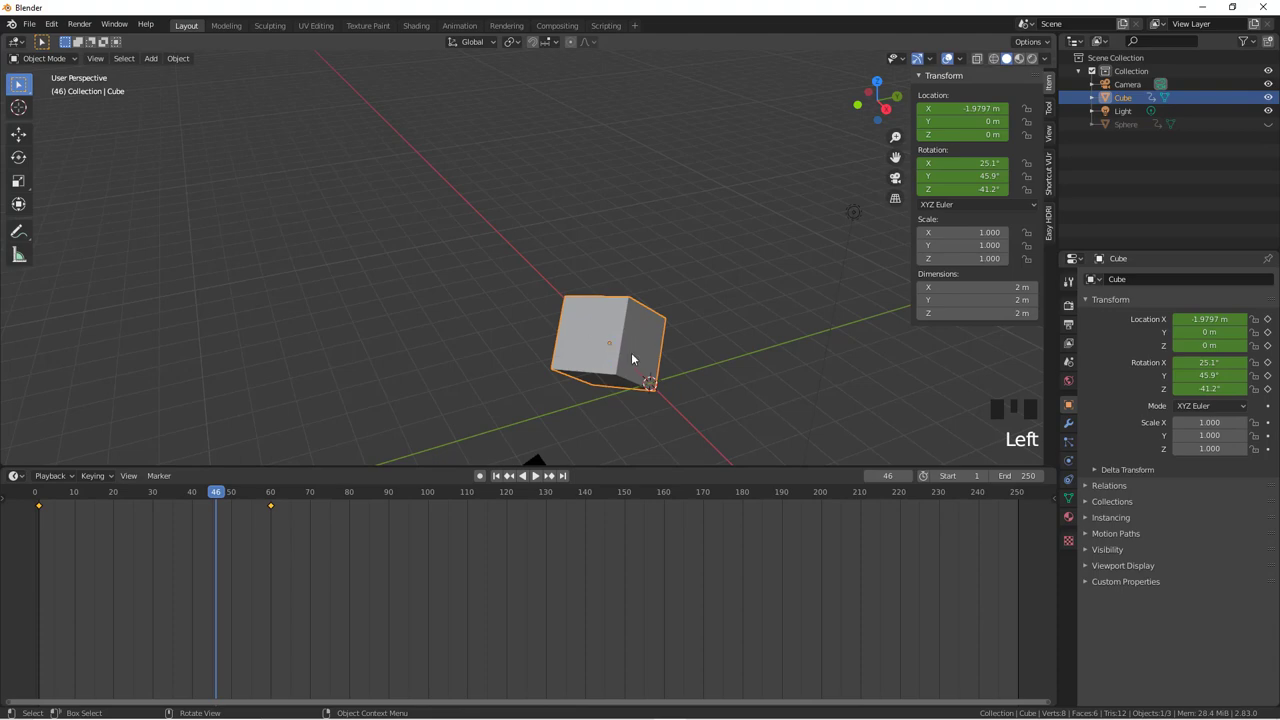
# Insert a LocRotScale keyframe for the cube at frame 1.
pyautogui.moveTo(502, 479); pyautogui.dragTo(405, 134)
pyautogui.press('i')
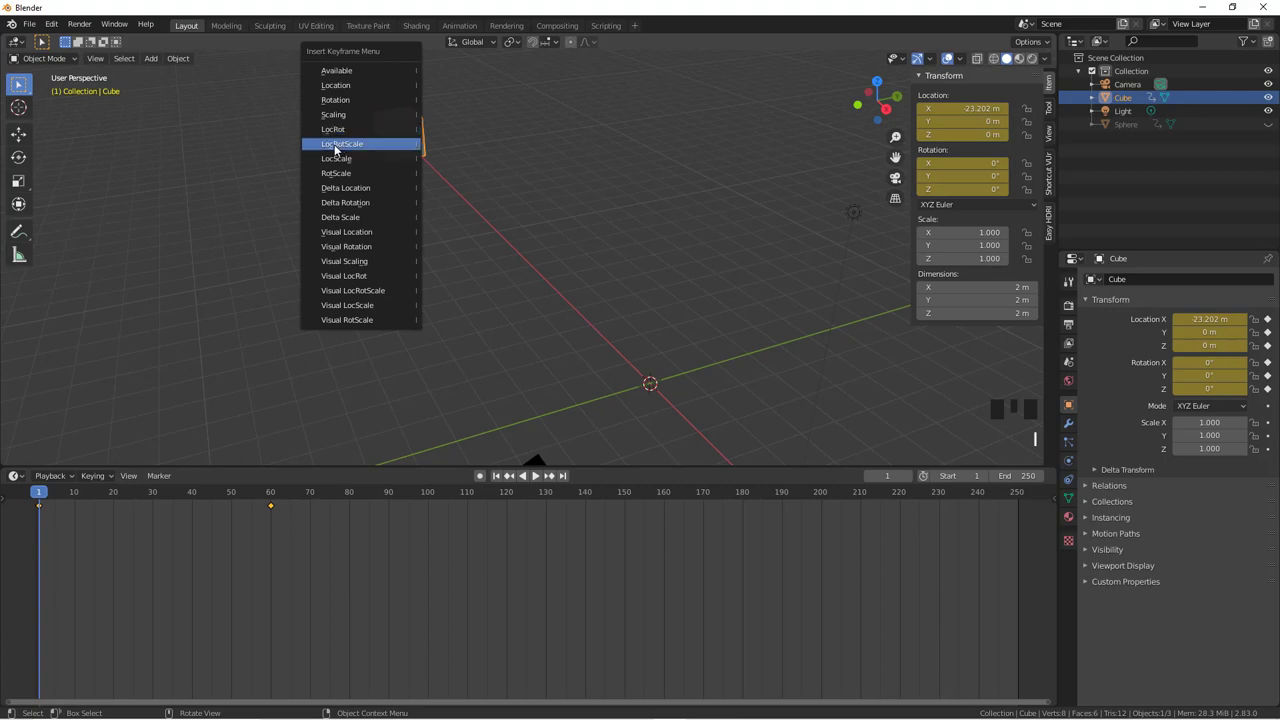
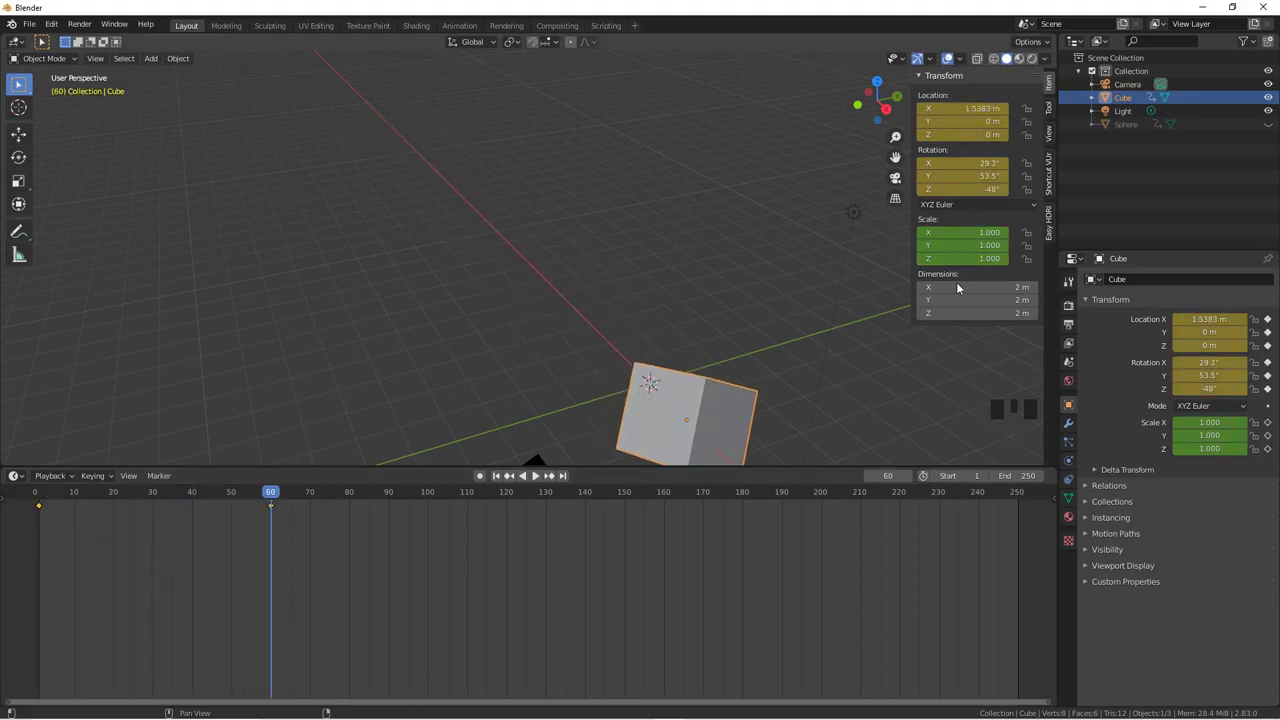
# Scale the cube to 3.37 at frame 60, key LocRotScale, and scrub back to frame 1.
pyautogui.press('s')
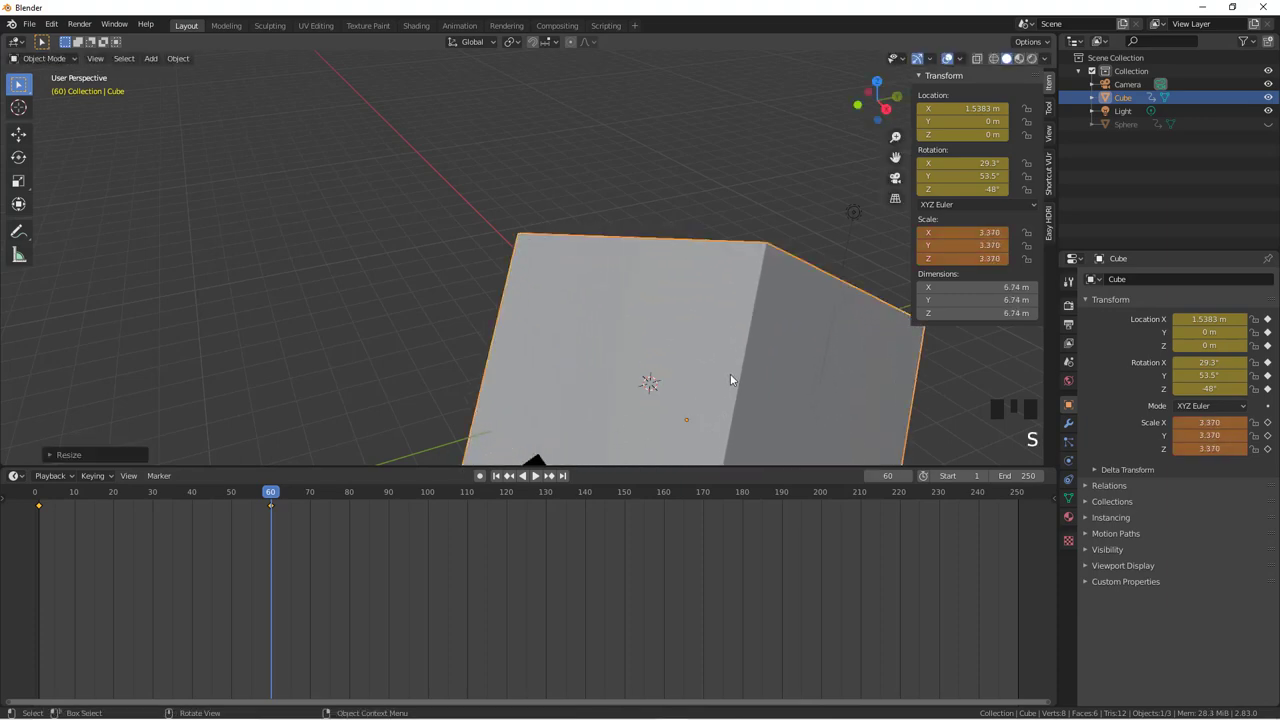
pyautogui.press('i')
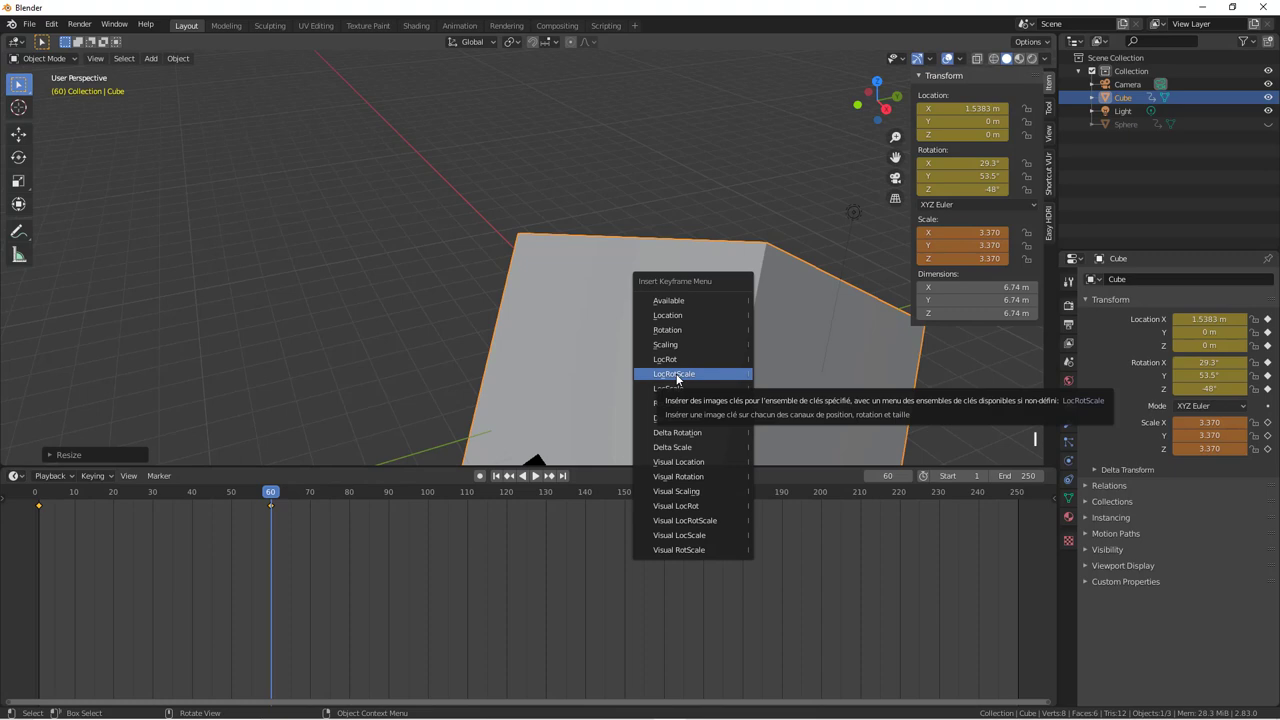
pyautogui.moveTo(501, 479); pyautogui.dragTo(540, 343)
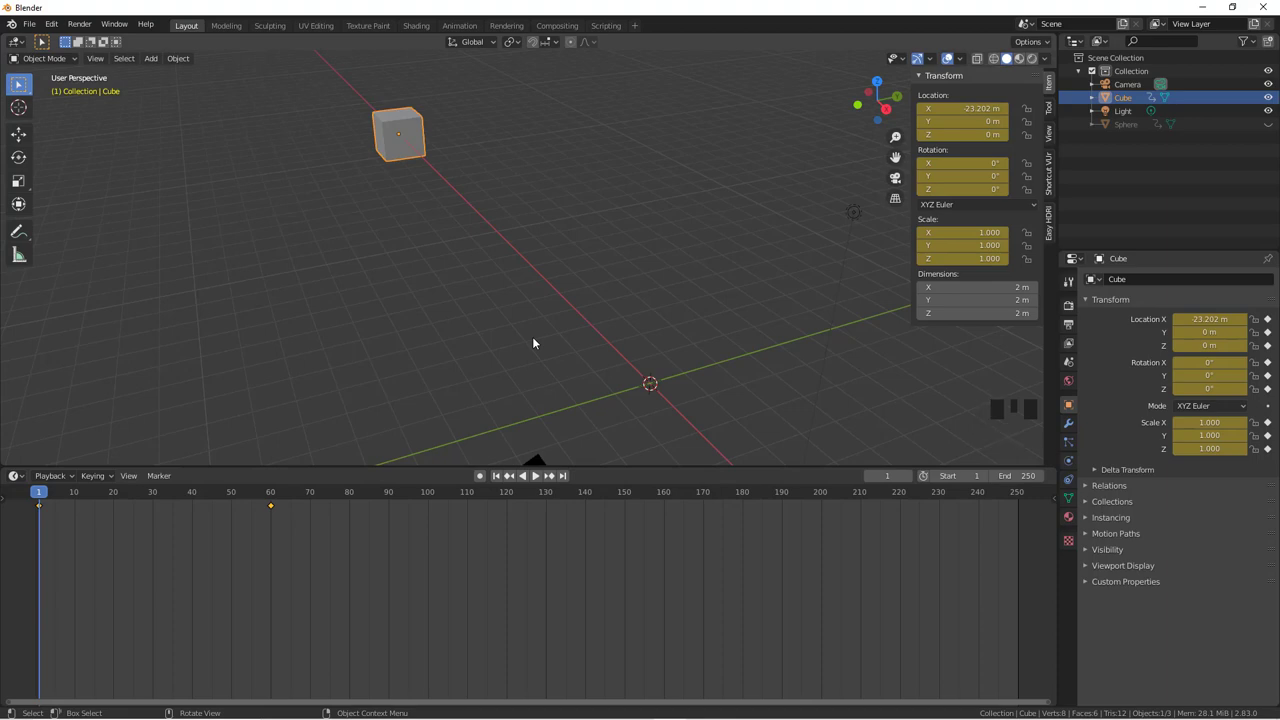